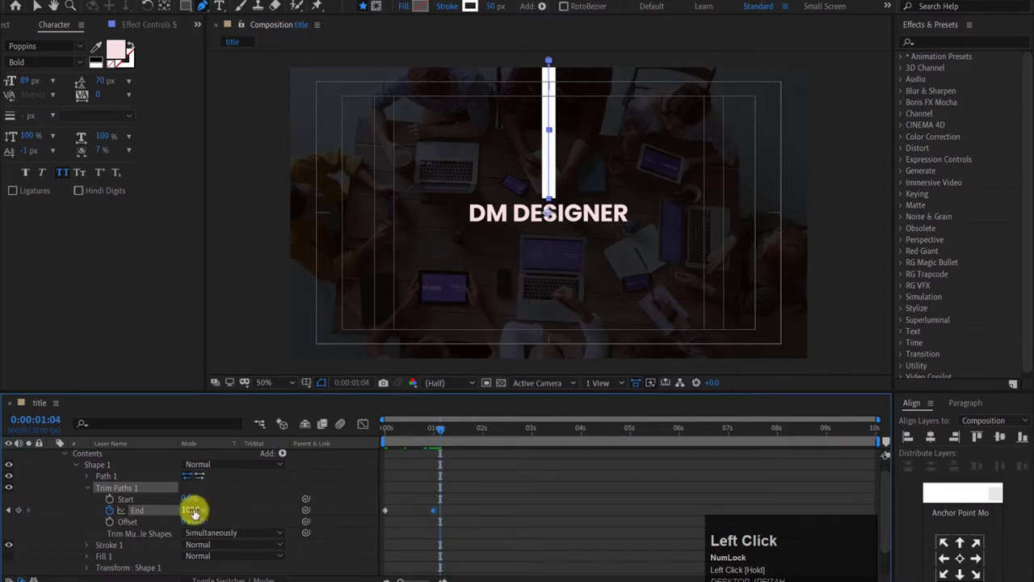
# Keyframe Stroke Width from 50 to 595 just after one second and preview the widening bar.
pyautogui.moveTo(445, 429); pyautogui.dragTo(195, 501)
pyautogui.moveTo(196, 501); pyautogui.dragTo(89, 487)
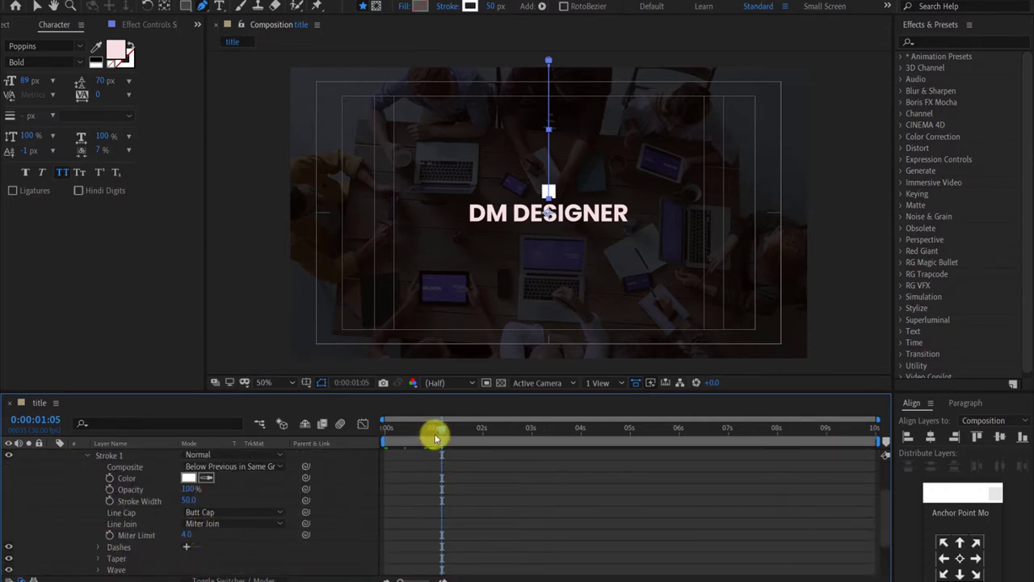
pyautogui.moveTo(444, 436); pyautogui.dragTo(501, 435)
pyautogui.scroll(3)
pyautogui.press('n')
pyautogui.press('space')
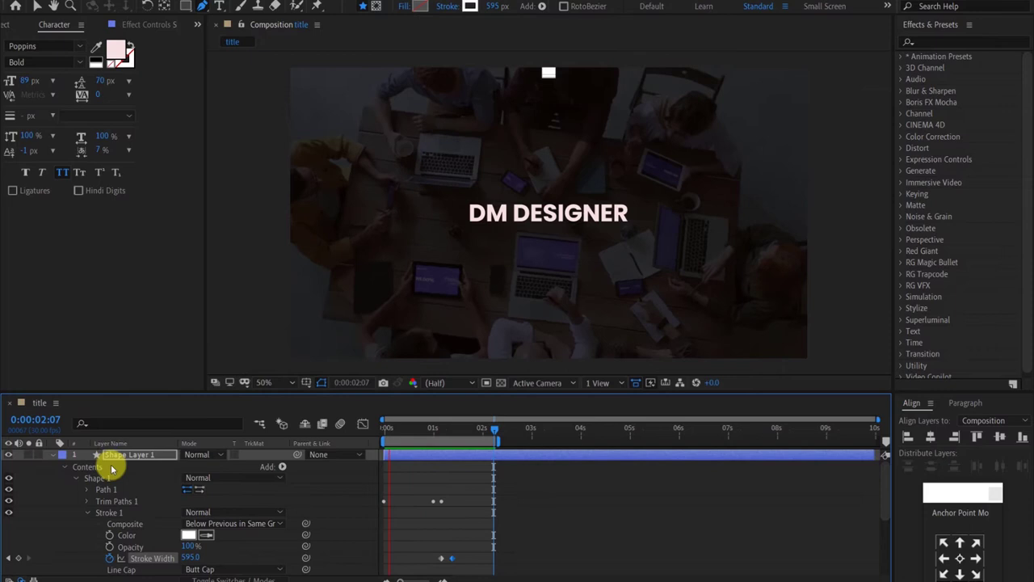
# Easy Ease all the line's trim and stroke-width keyframes, then reveal the title's Position.
pyautogui.press('u')
pyautogui.moveTo(510, 468); pyautogui.dragTo(458, 492)
pyautogui.click(458, 492)
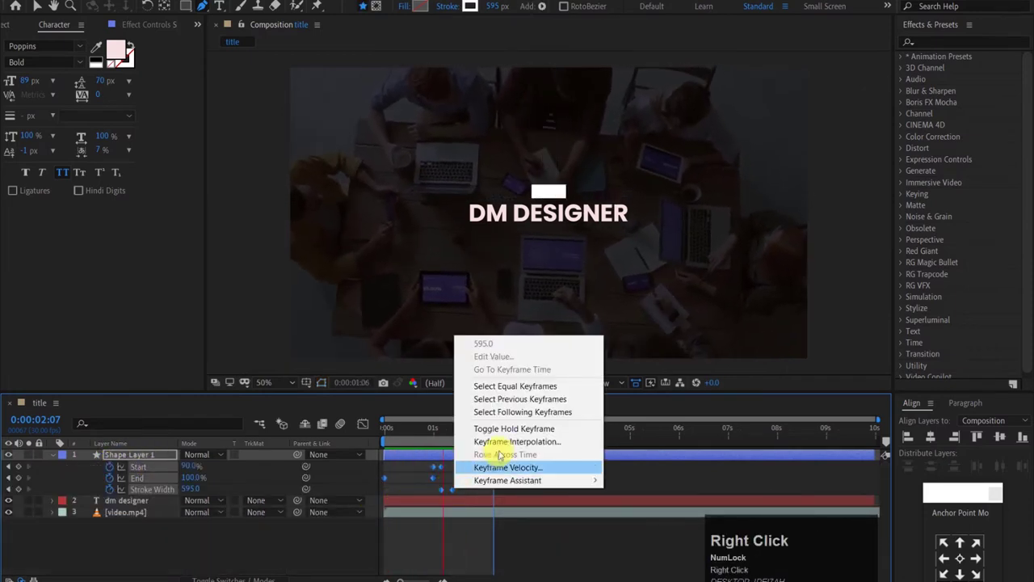
pyautogui.rightClick(519, 479)
pyautogui.moveTo(622, 517); pyautogui.dragTo(122, 504)
pyautogui.press('ctrl+z')
pyautogui.press('p')
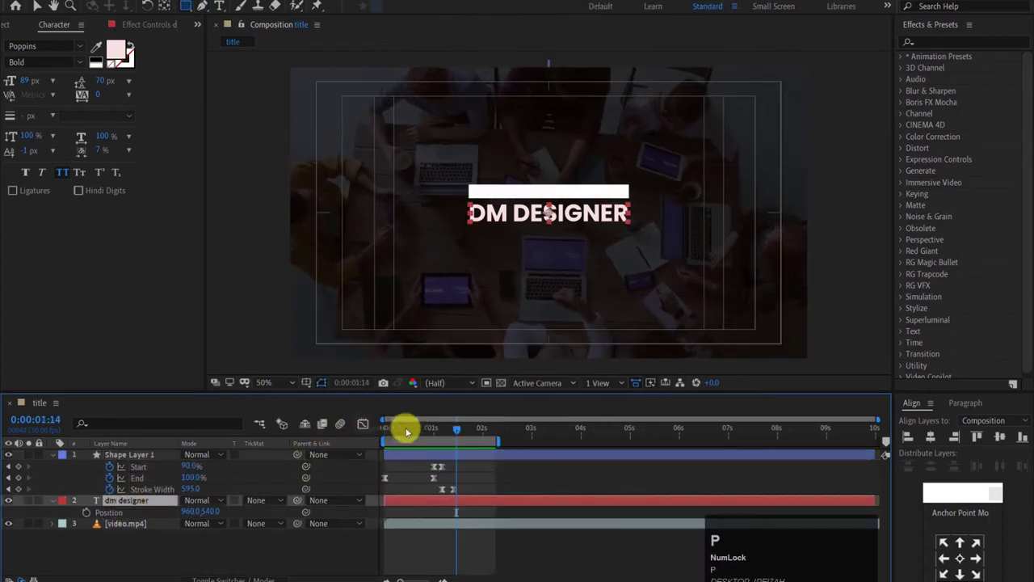
# Keyframe the title's Position to shift upward around one second and Easy Ease it.
pyautogui.moveTo(459, 432); pyautogui.dragTo(447, 432)
pyautogui.moveTo(455, 431); pyautogui.dragTo(211, 514)
pyautogui.moveTo(211, 514); pyautogui.dragTo(457, 510)
pyautogui.rightClick(457, 510)
pyautogui.click(648, 427)
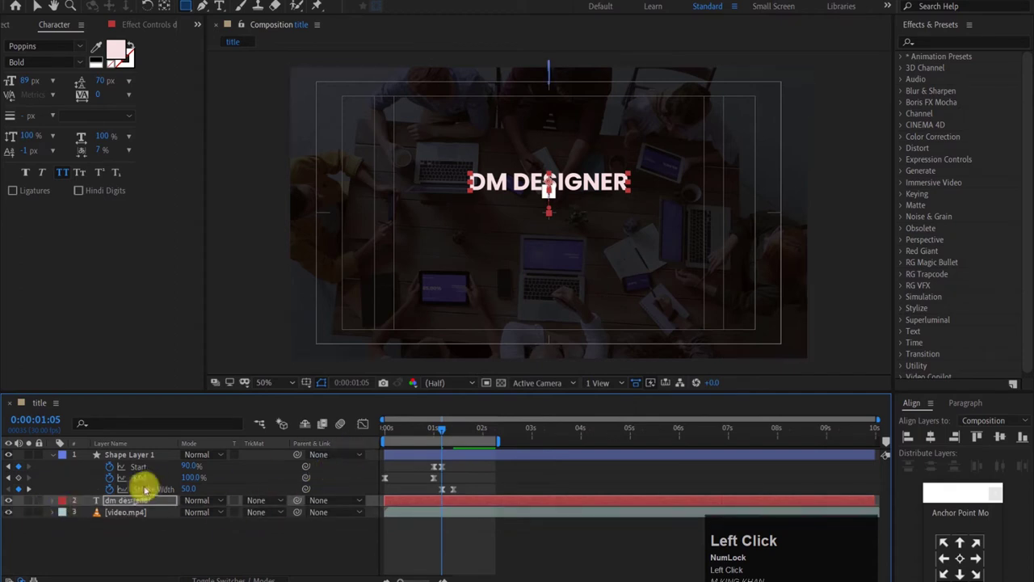
# Pre-compose the title layer into a new composition named 'text'.
pyautogui.press('ctrl+shift+c')
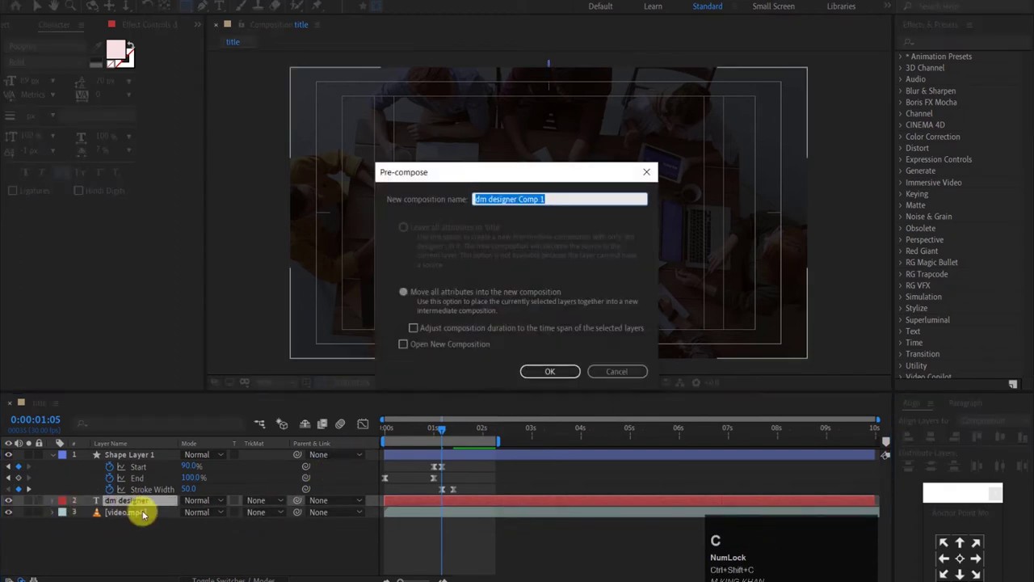
pyautogui.write('text')
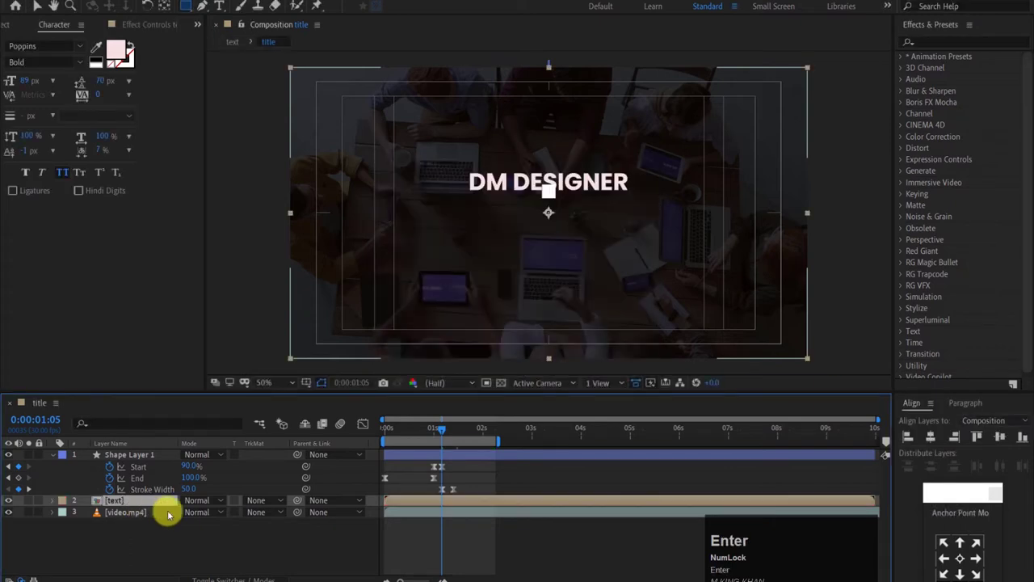
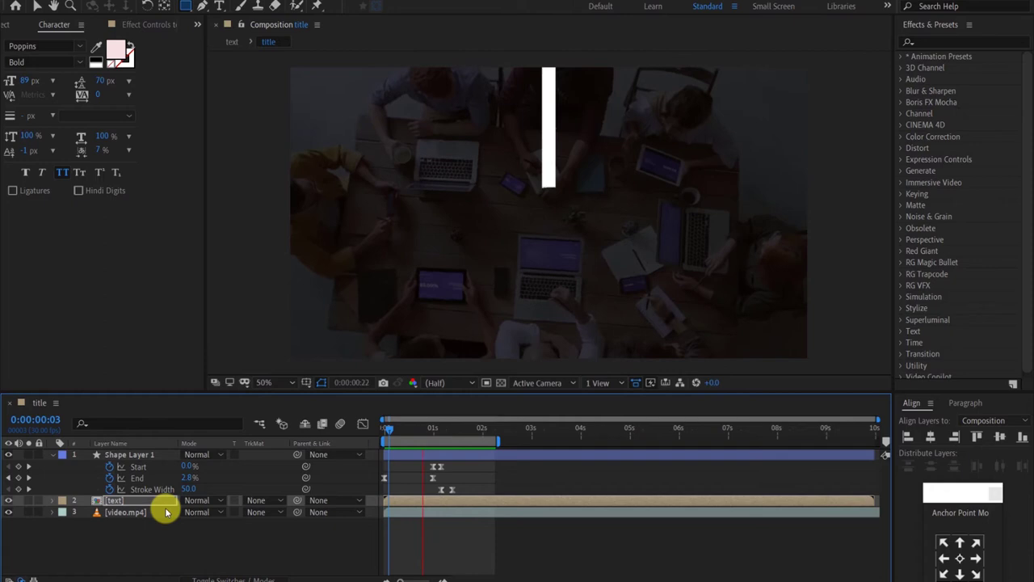
# Draw a vertical white line from above the top edge down toward the title with the Pen tool.
pyautogui.click(169, 512)
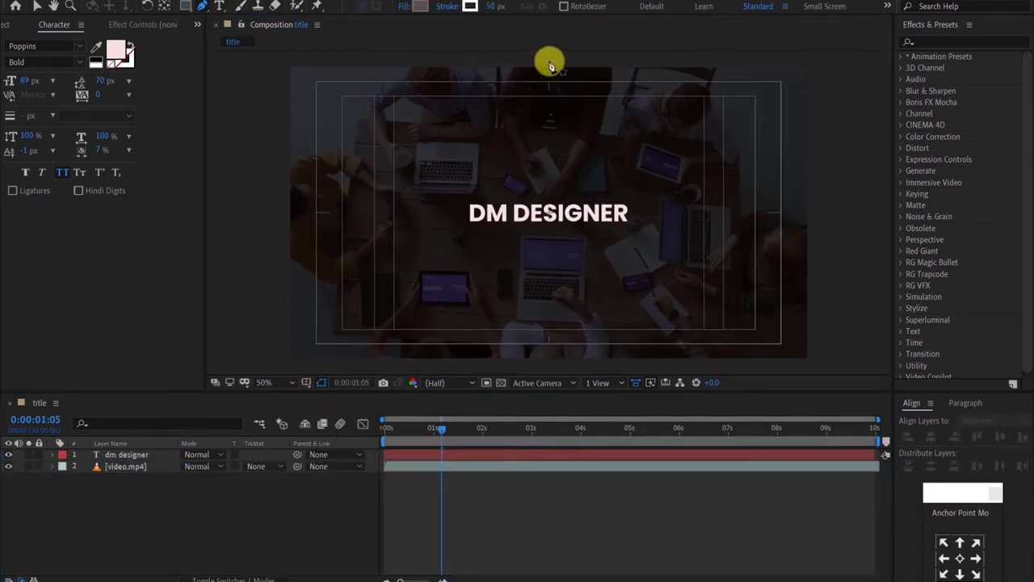
pyautogui.click(552, 64)
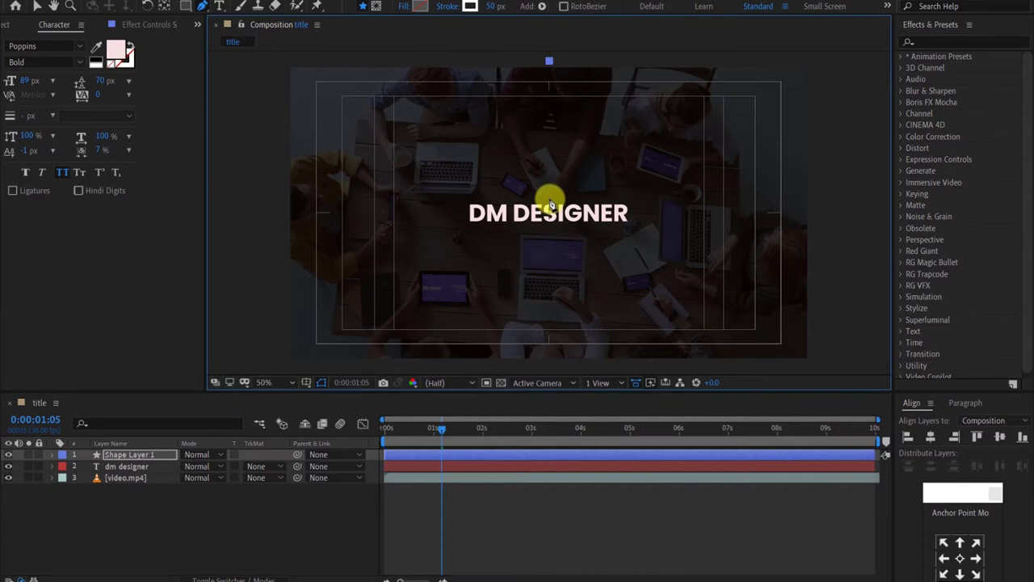
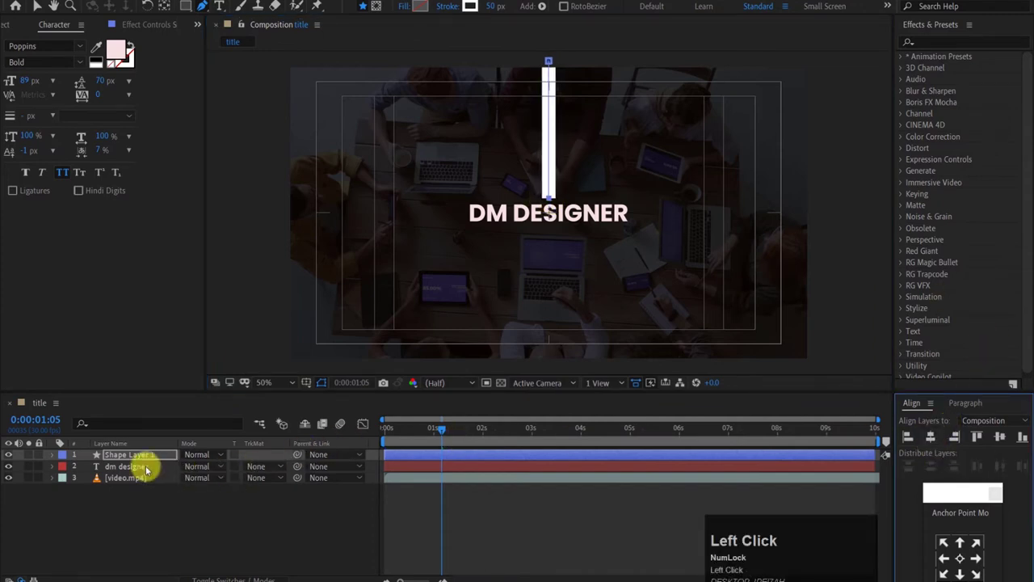
pyautogui.moveTo(54, 460); pyautogui.dragTo(436, 429)
pyautogui.moveTo(421, 432); pyautogui.dragTo(51, 456)
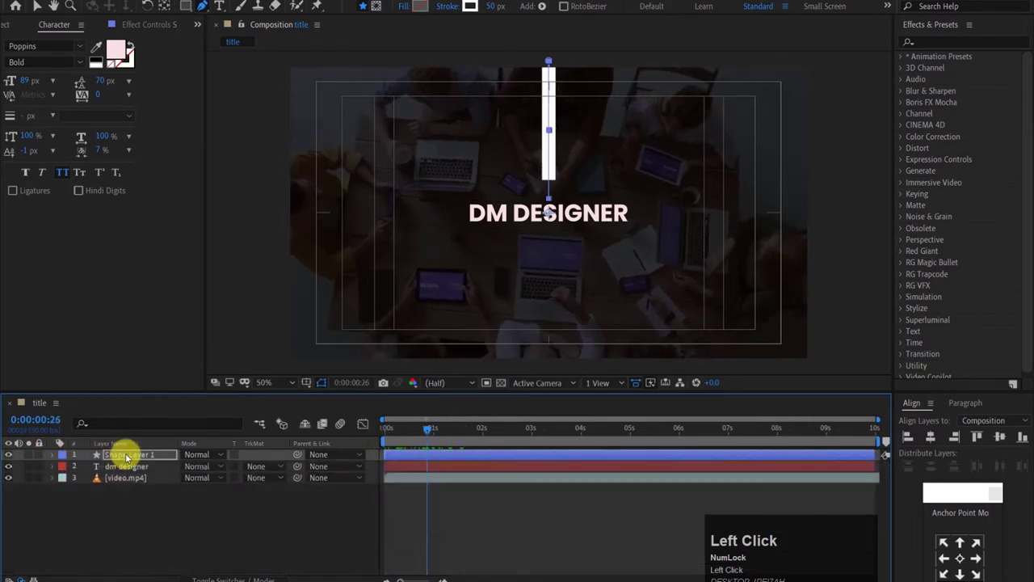
# Duplicate the line into Shape Layer 2 and reveal its Rotation for editing.
pyautogui.press('ctrl+d')
pyautogui.moveTo(141, 471); pyautogui.dragTo(138, 473)
pyautogui.press('r')
pyautogui.click(199, 485)
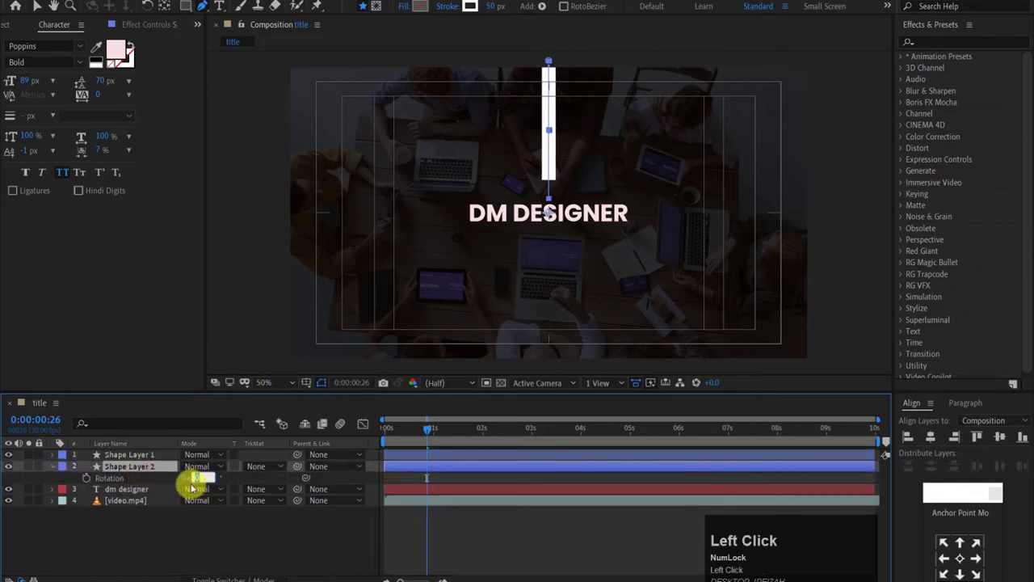
# Rotate Shape Layer 2 to 180° and move it to the bottom edge, mirroring the top line.
pyautogui.write('180')
pyautogui.click(191, 544)
pyautogui.moveTo(436, 430); pyautogui.dragTo(378, 424)
pyautogui.press('space')
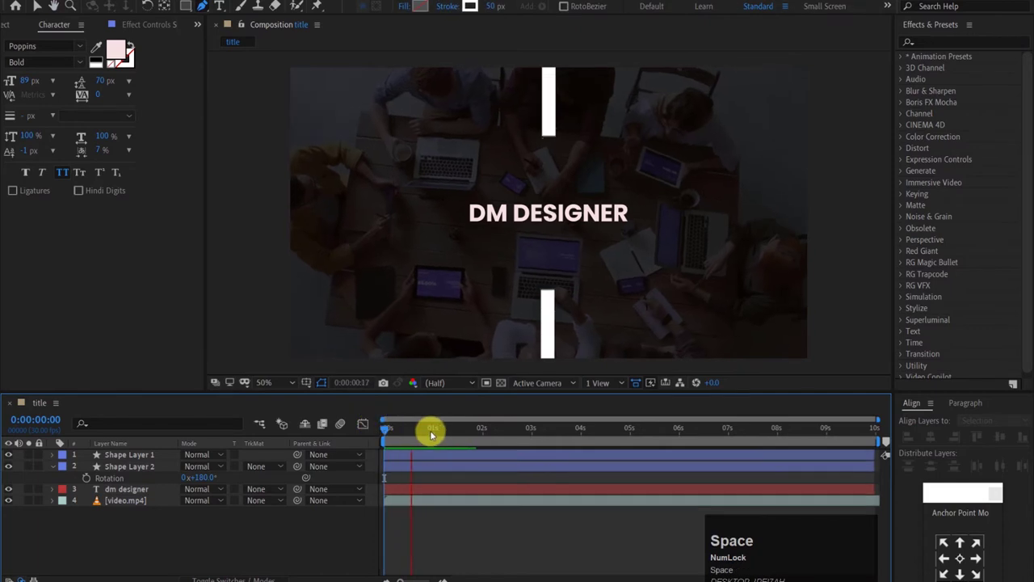
pyautogui.moveTo(434, 433); pyautogui.dragTo(390, 432)
pyautogui.moveTo(399, 431); pyautogui.dragTo(57, 459)
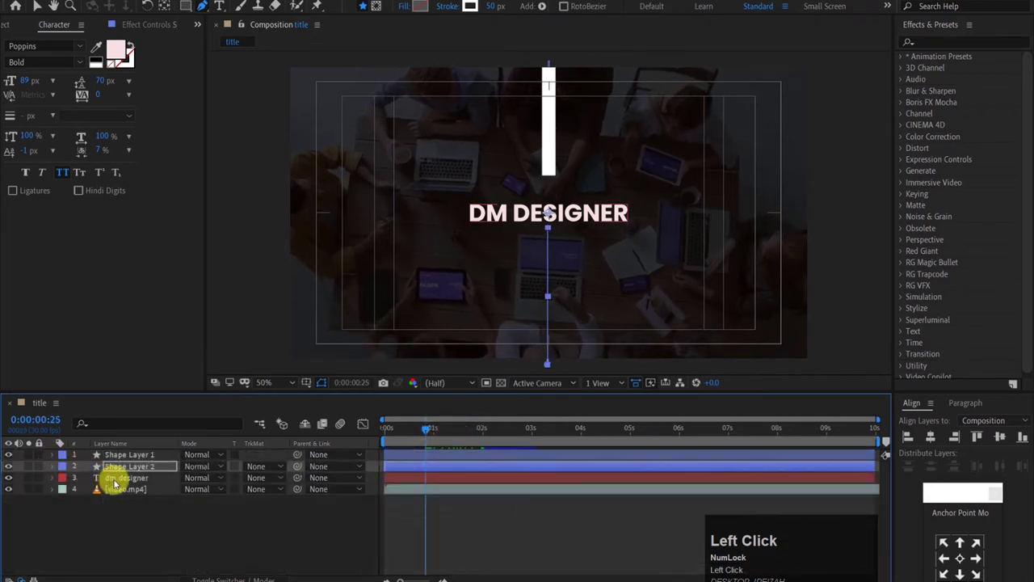
# Reveal the dm designer layer's Position, keyframed at 960, 540.
pyautogui.press('p')
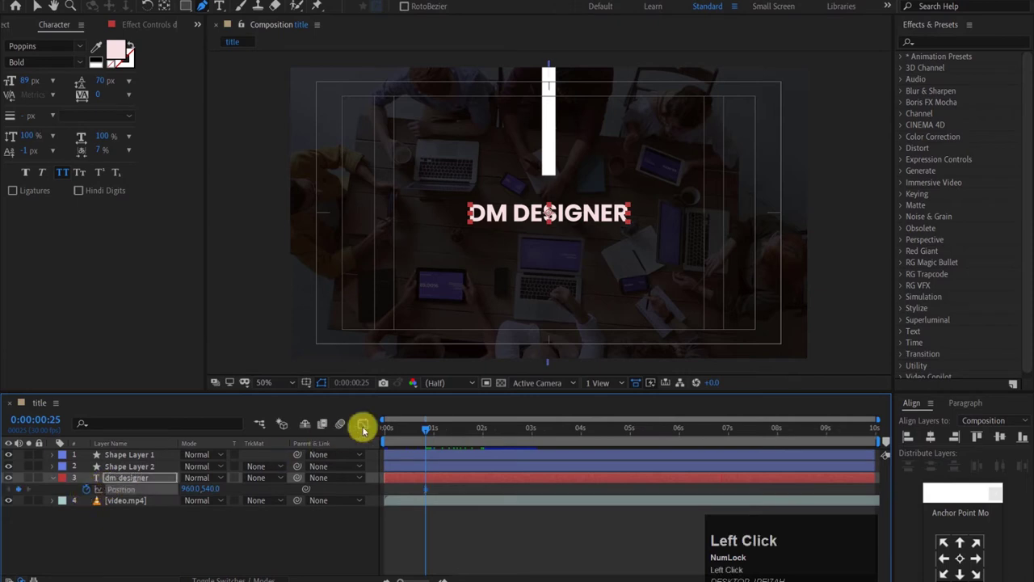
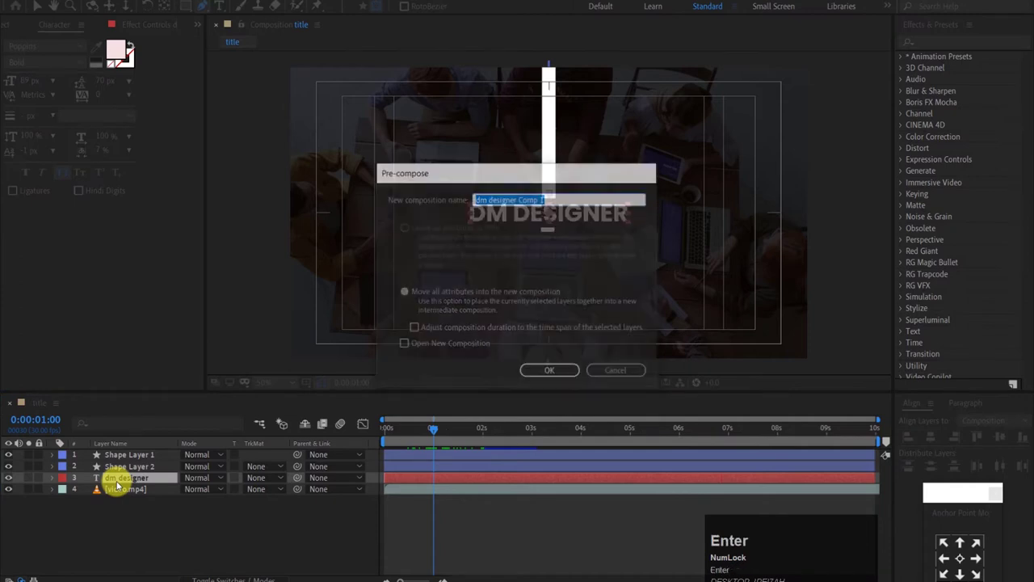
# Confirm the dm designer Comp 1 precomp and draw a rectangular mask around the title area.
pyautogui.press('Return')
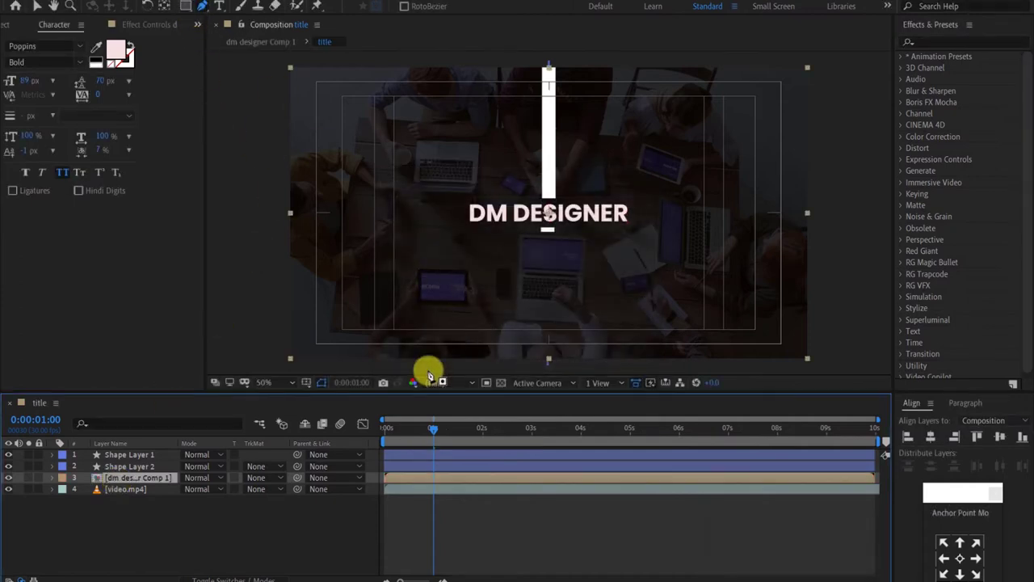
pyautogui.moveTo(441, 430); pyautogui.dragTo(61, 477)
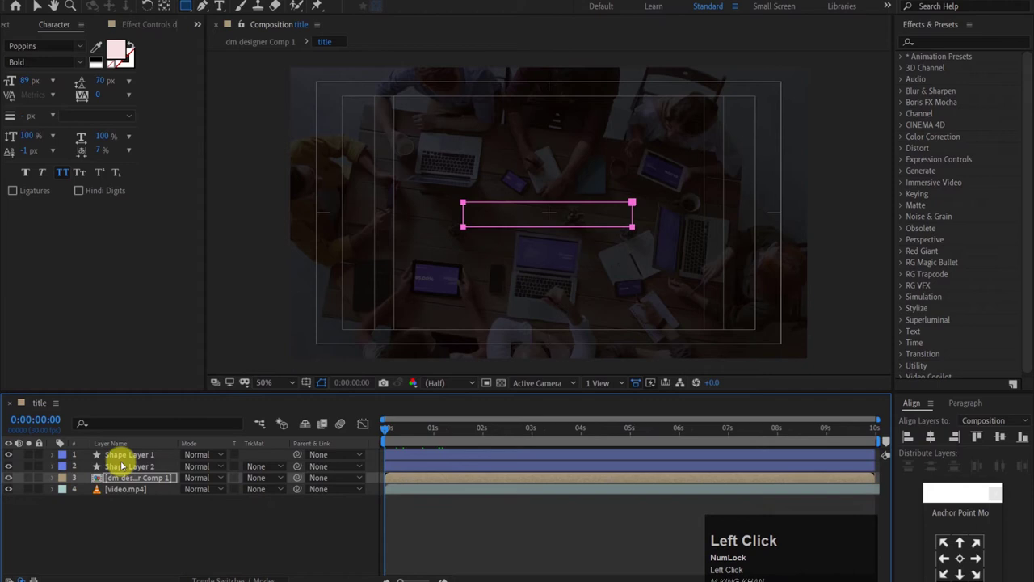
# Add Trim Paths to both line layers and reveal their Start and End properties.
pyautogui.press('u')
pyautogui.moveTo(508, 471); pyautogui.dragTo(488, 489)
pyautogui.rightClick(488, 490)
pyautogui.click(563, 468)
pyautogui.press('space')
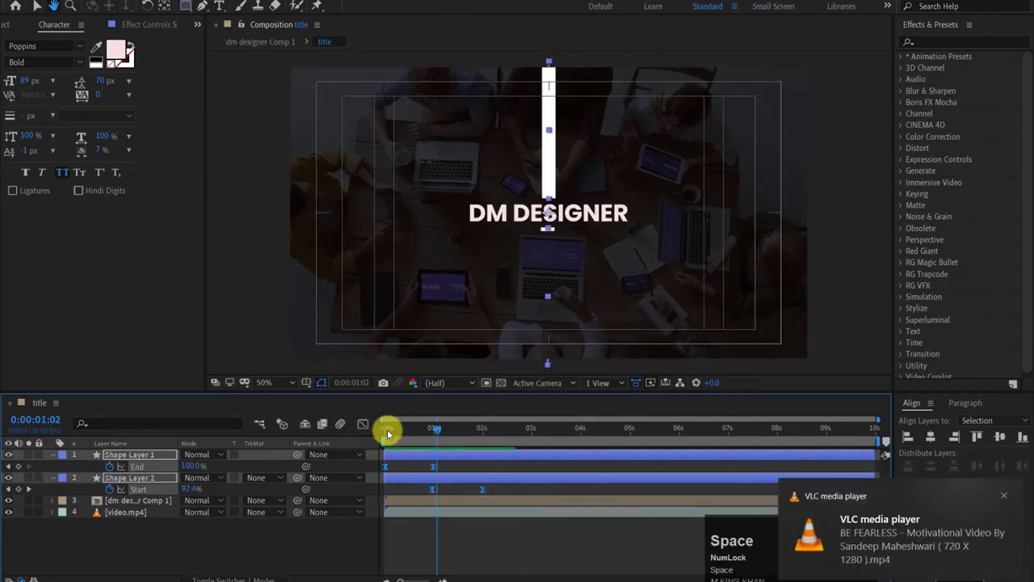
# Keyframe the lines' trim amounts, Easy Ease them and preview the lines stroking in.
pyautogui.click(447, 432)
pyautogui.press('n')
pyautogui.press('space')
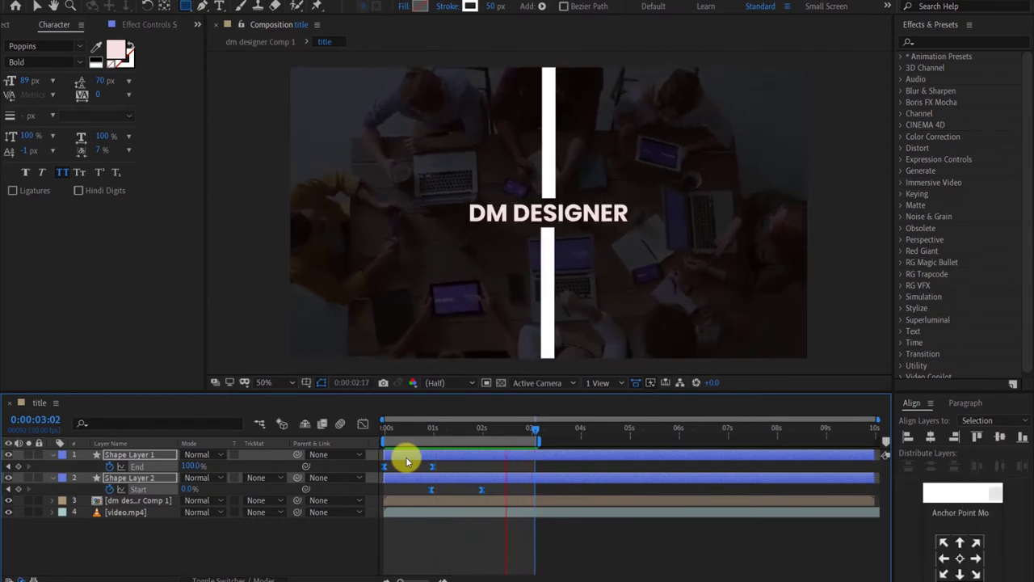
pyautogui.press('space')
pyautogui.click(314, 385)
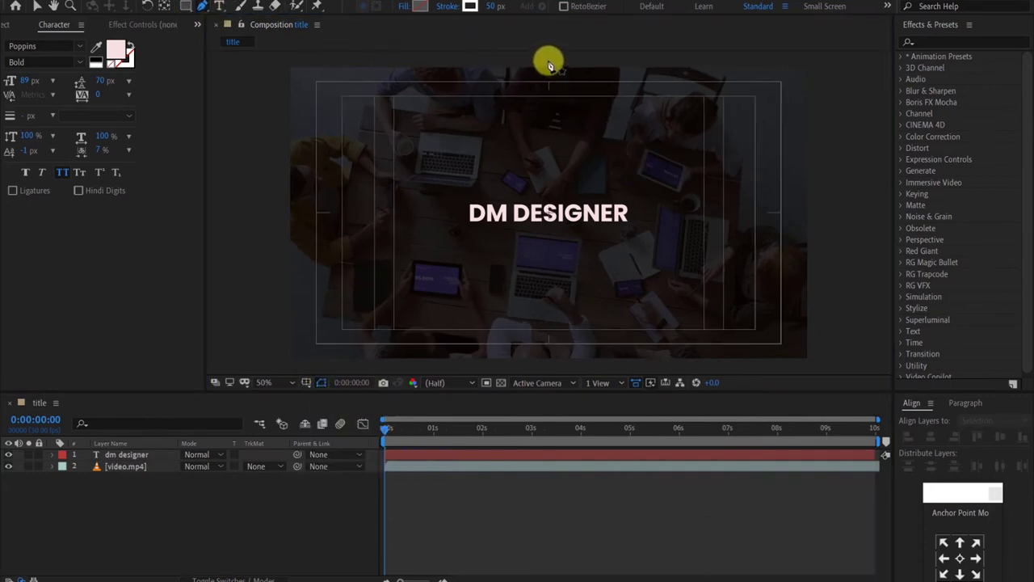
# Draw a new top line, add Trim Paths and keyframe End from 0% at 0s to 100% at 1s.
pyautogui.click(551, 64)
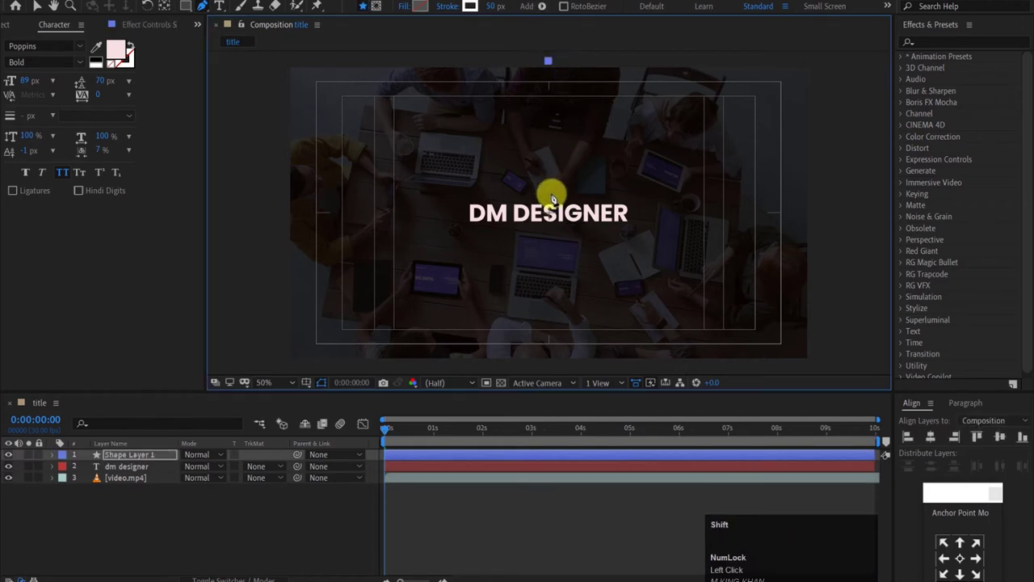
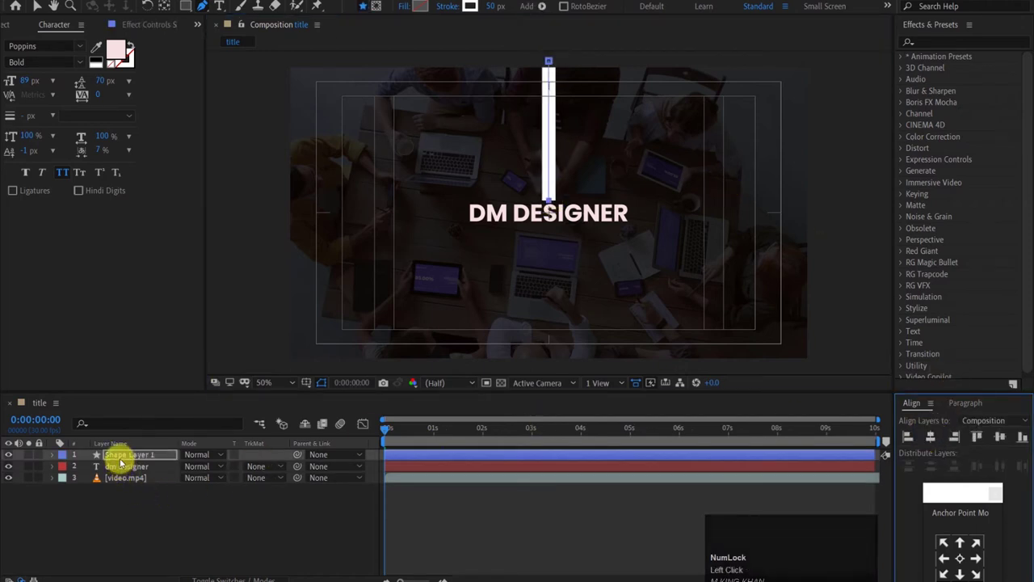
pyautogui.click(51, 457)
pyautogui.moveTo(51, 457); pyautogui.dragTo(438, 429)
pyautogui.moveTo(438, 429); pyautogui.dragTo(187, 516)
pyautogui.moveTo(188, 516); pyautogui.dragTo(189, 515)
# Set the line's trim Start to 90%.
pyautogui.click(187, 505)
pyautogui.write('90')
pyautogui.click(237, 516)
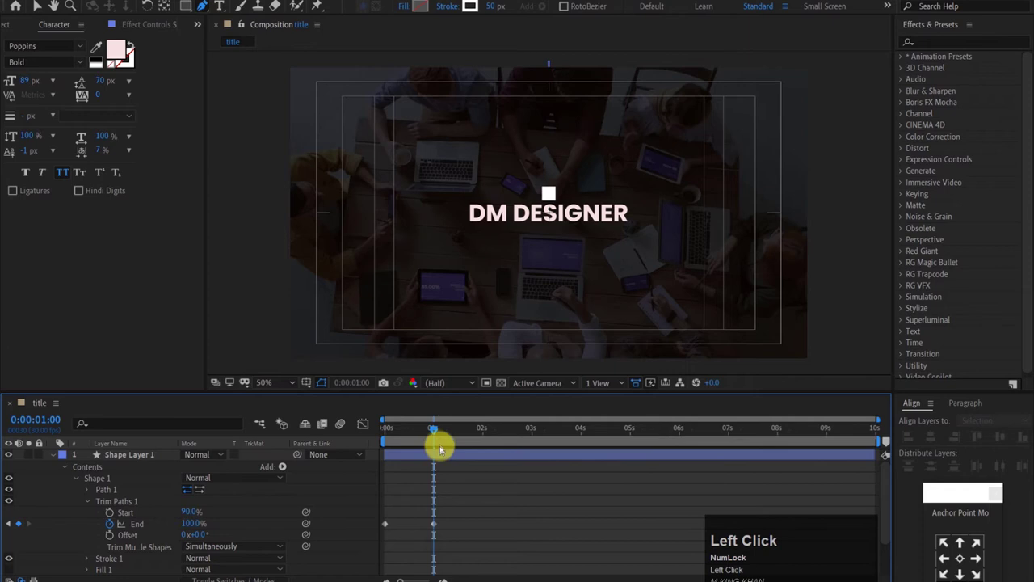
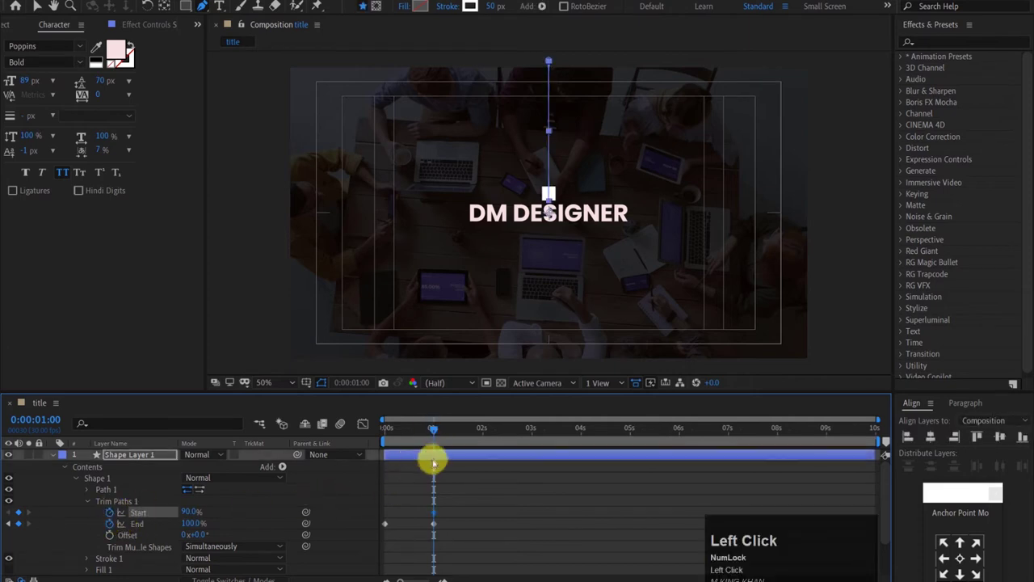
# Move the playhead a few frames past one second for the trim Start keyframe.
pyautogui.moveTo(181, 511); pyautogui.dragTo(213, 517)
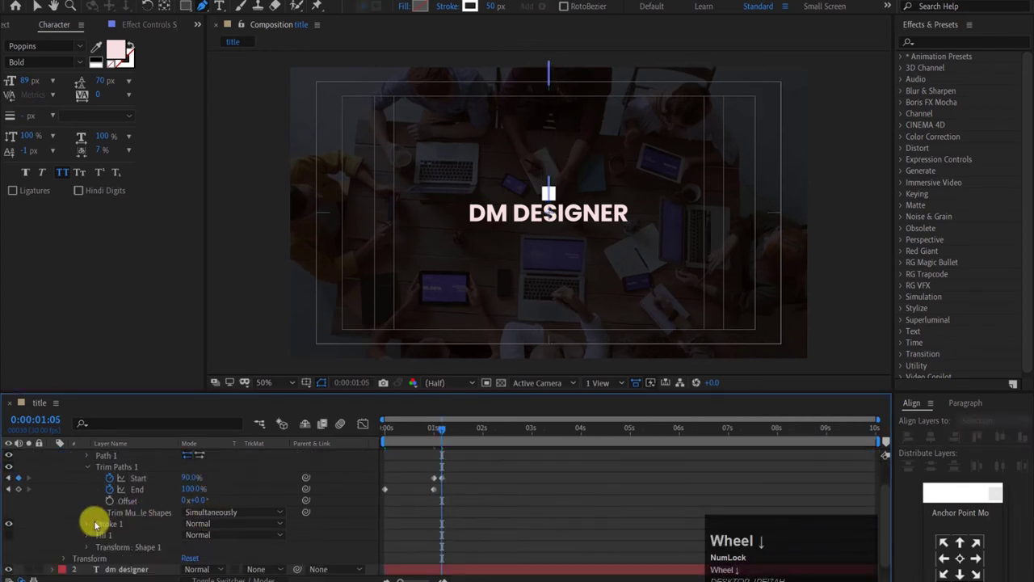
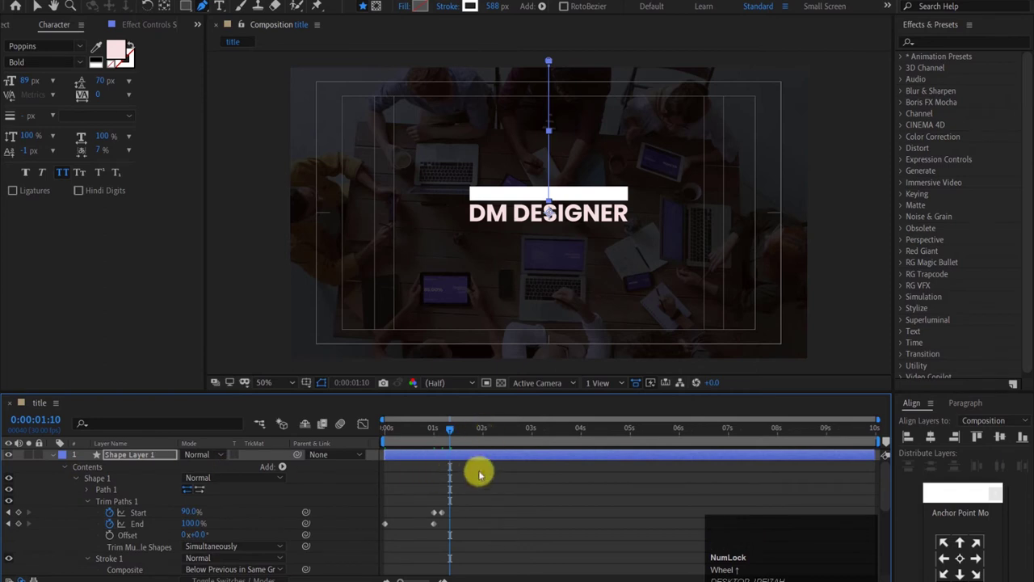
# Apply Easy Ease to the selected Trim Paths keyframes via Keyframe Assistant.
pyautogui.moveTo(481, 506); pyautogui.dragTo(422, 479)
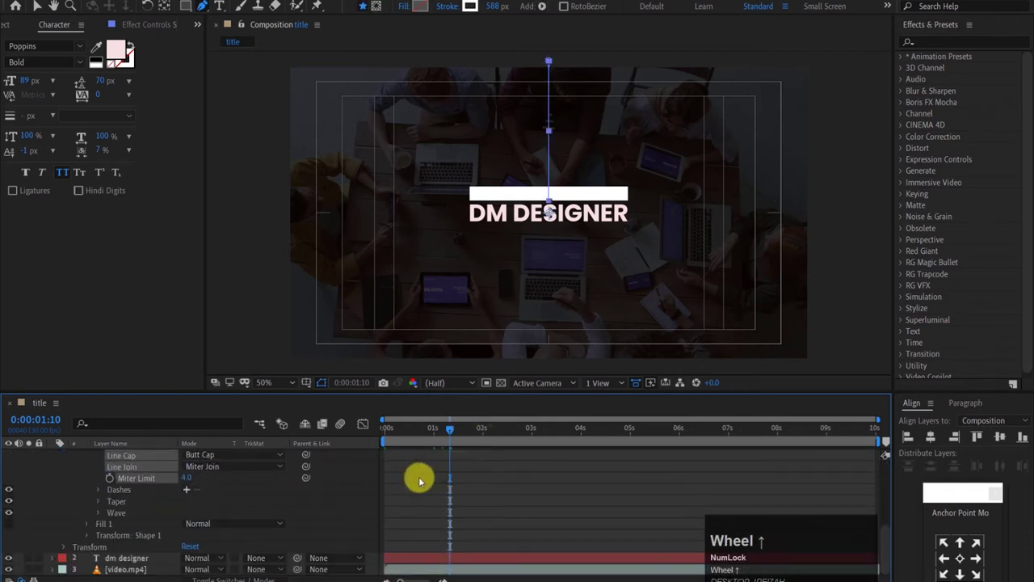
pyautogui.rightClick(451, 481)
pyautogui.click(620, 508)
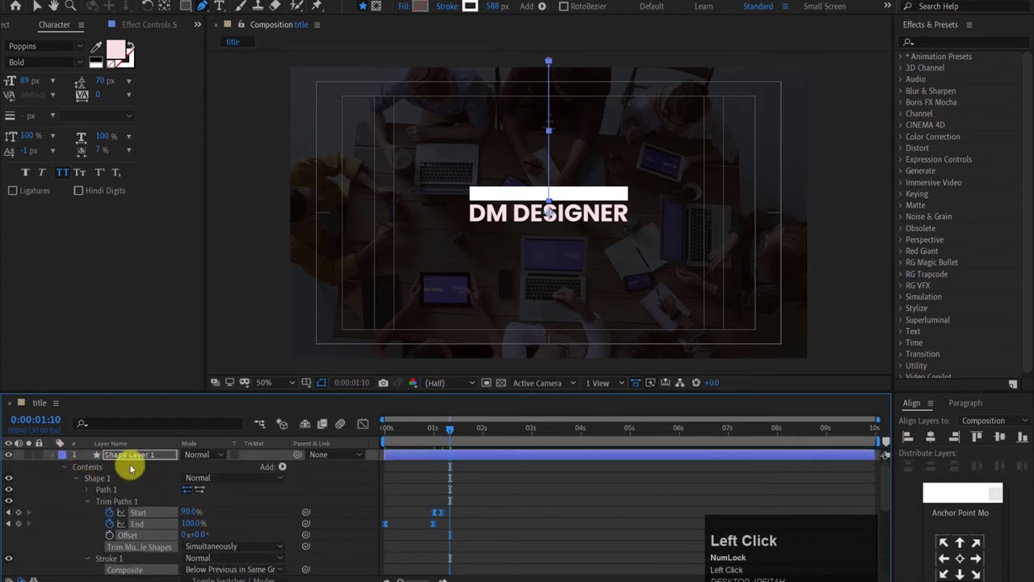
# Play back the stroke-in animation to check the eased line widening into the bar.
pyautogui.press('space')
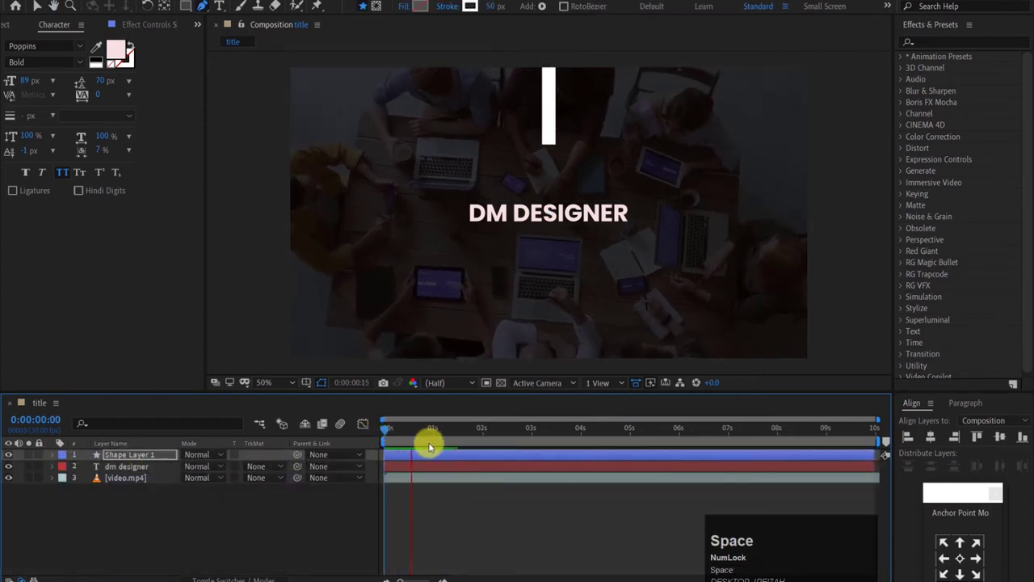
pyautogui.press('space')
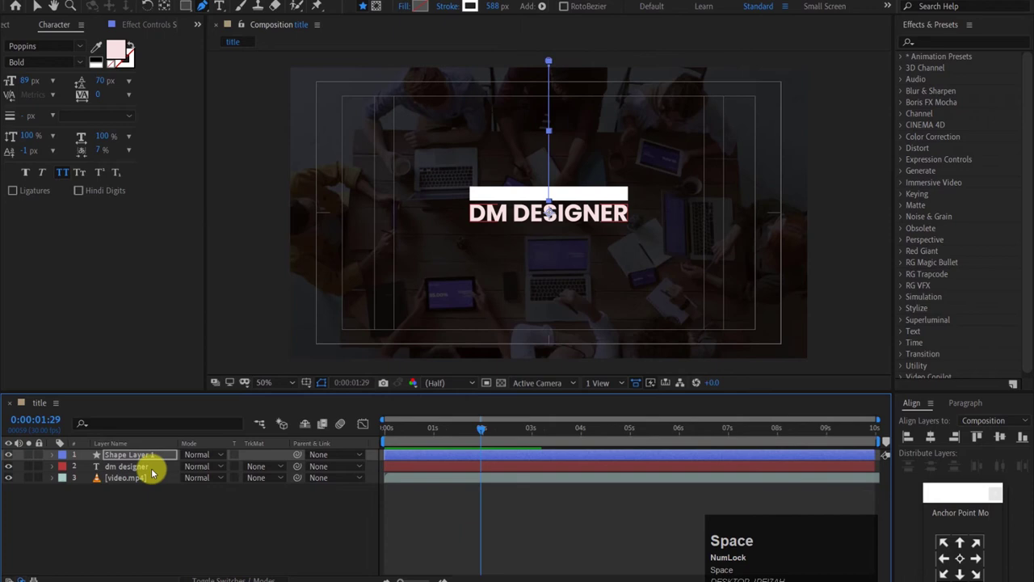
pyautogui.click(155, 471)
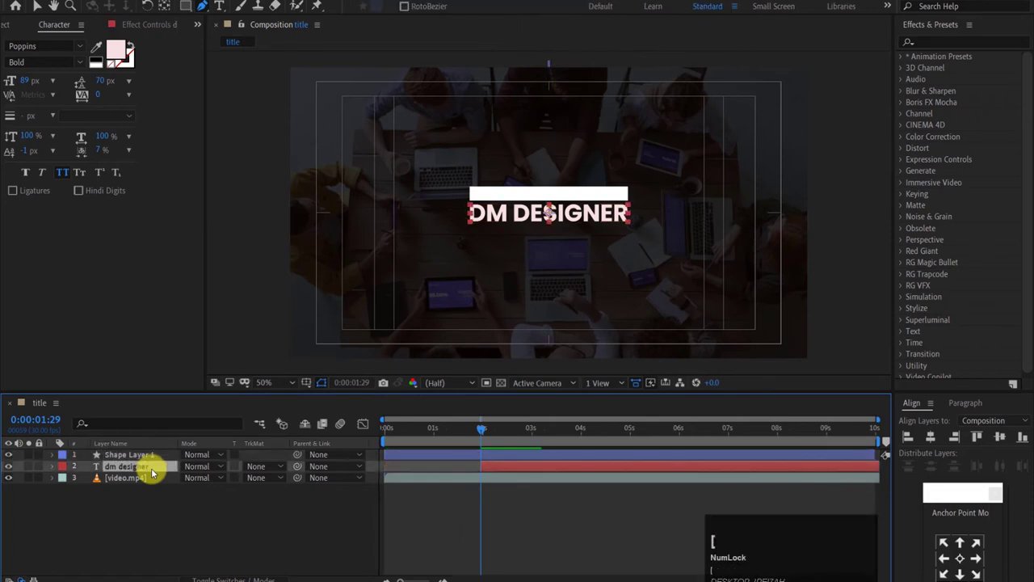
# Keyframe the title's Position and raise it to 960,455 behind the bar at an earlier frame.
pyautogui.press('ctrl+z')
pyautogui.press('p')
pyautogui.moveTo(483, 427); pyautogui.dragTo(453, 432)
pyautogui.moveTo(452, 432); pyautogui.dragTo(189, 483)
# Adjust the position keyframe timing so the title settles at 960,540 a few frames later.
pyautogui.press('ctrl+z')
pyautogui.moveTo(207, 483); pyautogui.dragTo(459, 480)
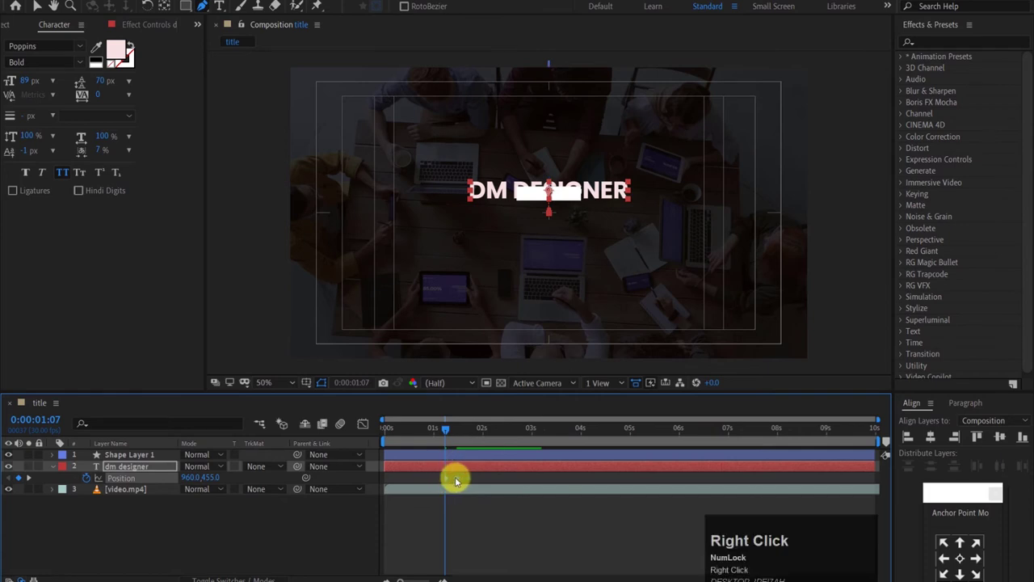
pyautogui.rightClick(507, 472)
# Precompose the DM DESIGNER title layer into a nested composition named 'text'.
pyautogui.click(628, 518)
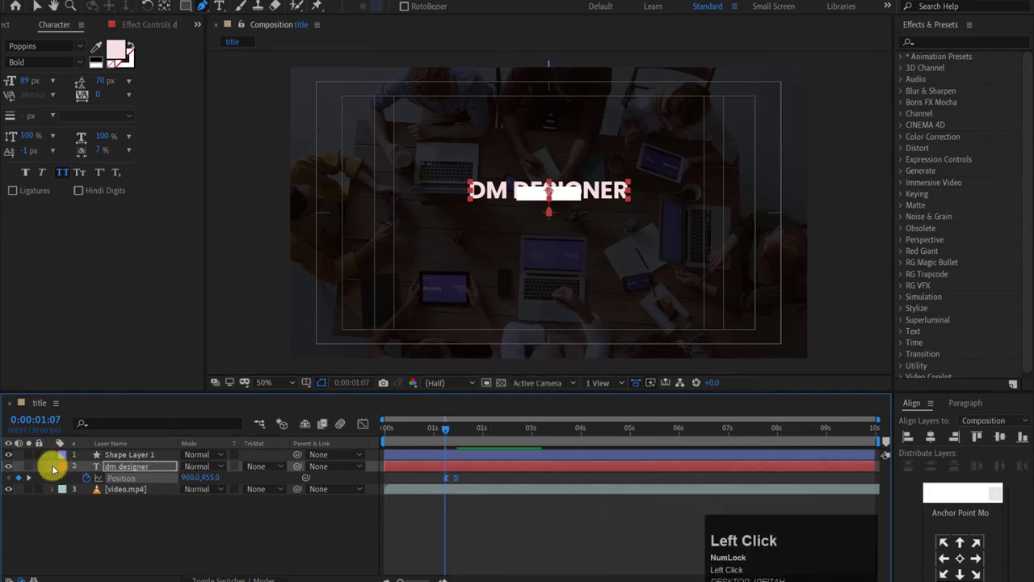
pyautogui.press('ctrl+shift+c')
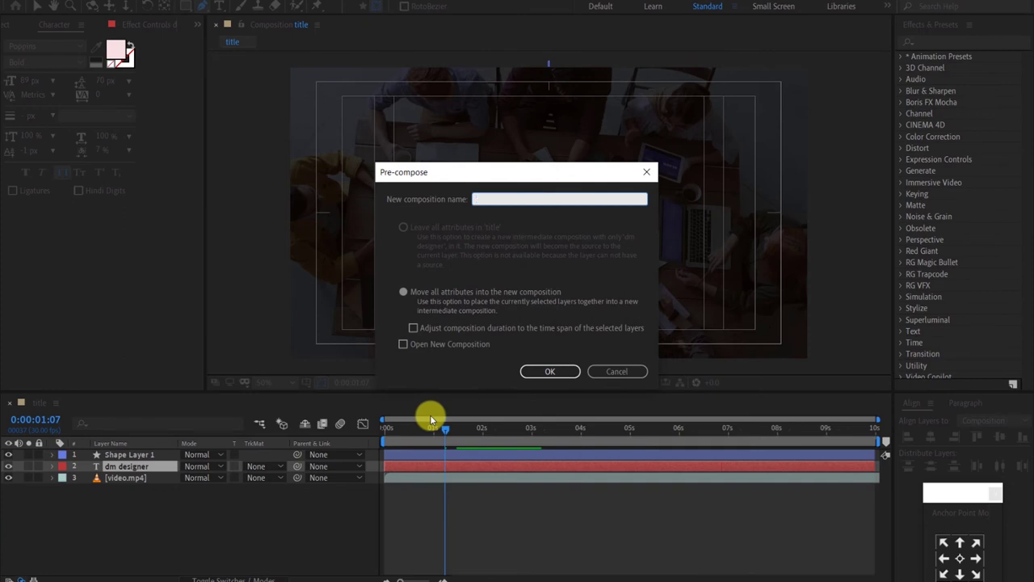
pyautogui.write('text')
pyautogui.press('Return')
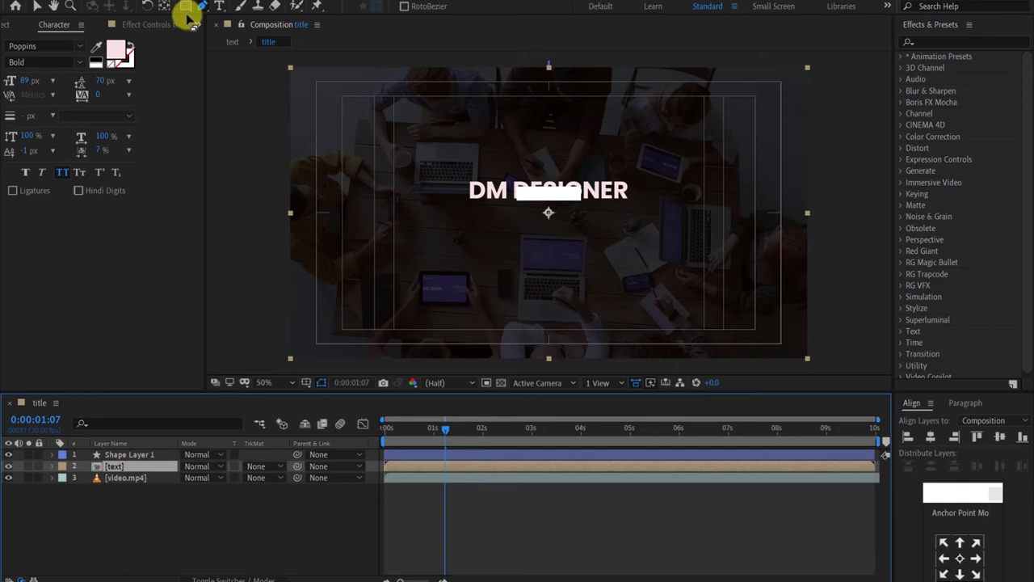
# Draw a rectangular mask over the title area and preview the reveal.
pyautogui.moveTo(464, 434); pyautogui.dragTo(365, 447)
pyautogui.press('space')
pyautogui.press('space')
# Duplicate the white bar's shape layer and rotate the copy 180° to sit below the title.
pyautogui.click(54, 469)
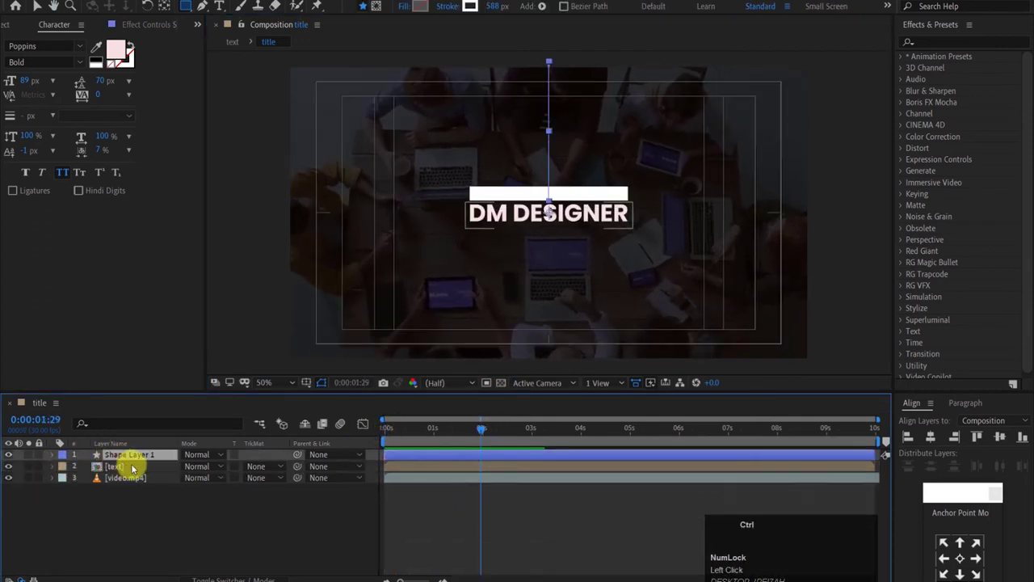
pyautogui.press('ctrl+d')
pyautogui.moveTo(144, 460); pyautogui.dragTo(203, 479)
pyautogui.press('r')
pyautogui.click(203, 479)
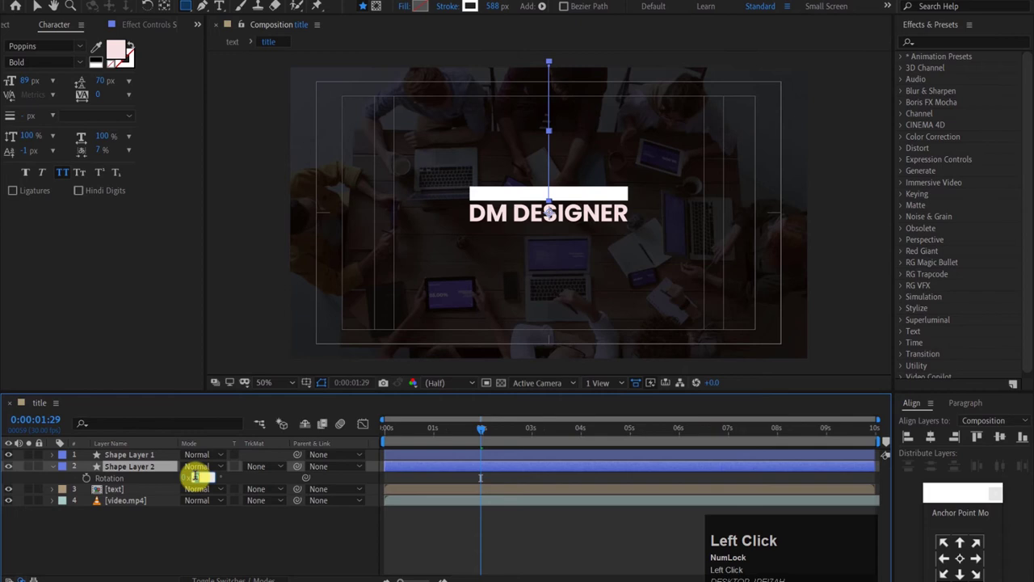
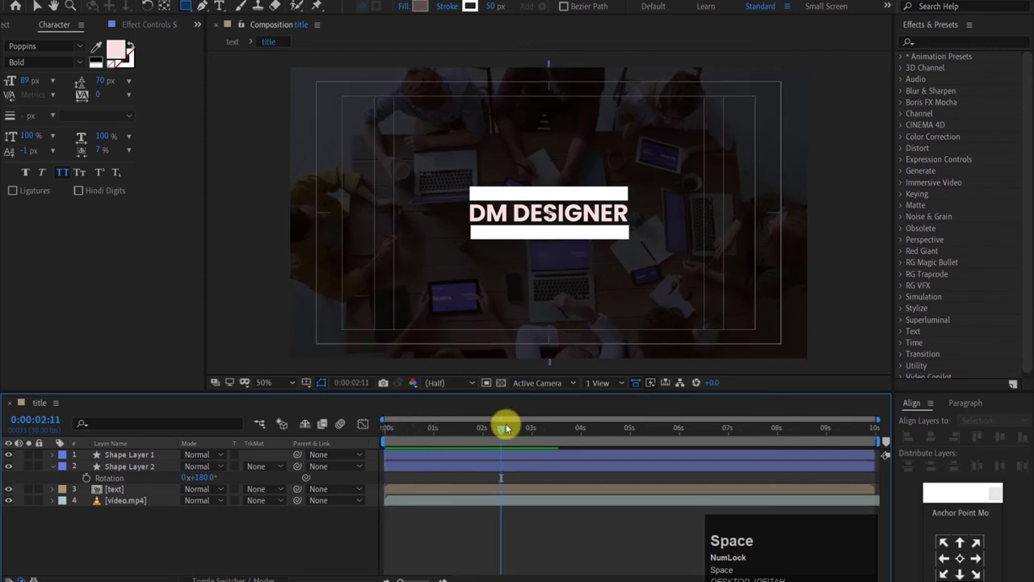
pyautogui.click(505, 429)
pyautogui.press('space')
# Pen a vertical line from the top edge to the title and align it to the composition's horizontal centre.
pyautogui.click(379, 425)
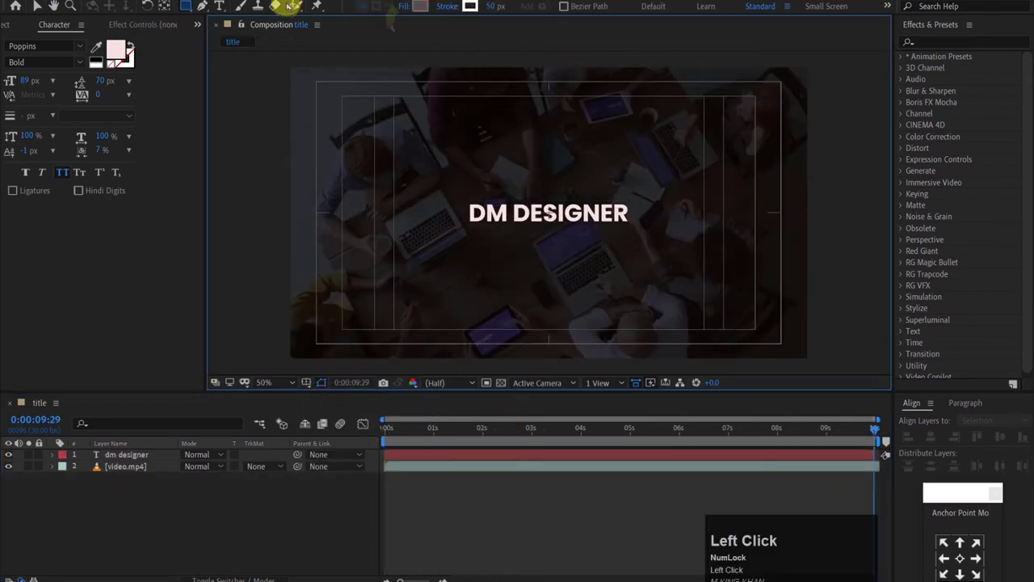
pyautogui.click(212, 12)
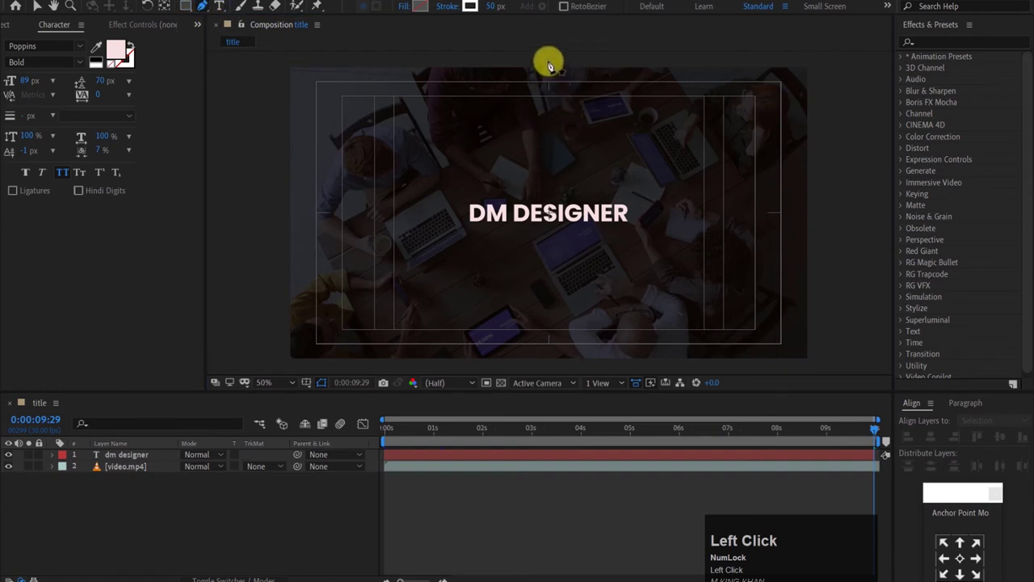
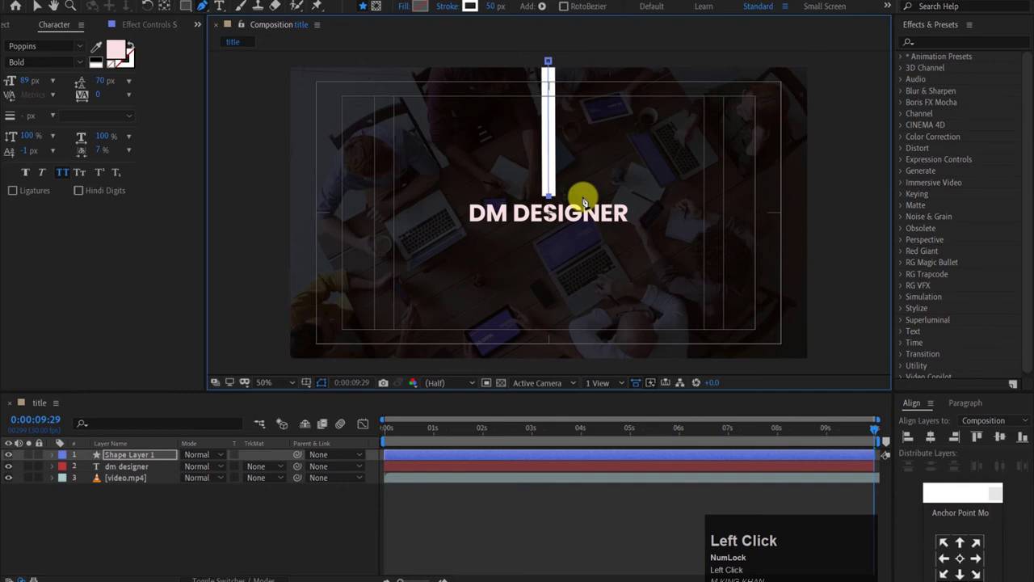
pyautogui.click(931, 443)
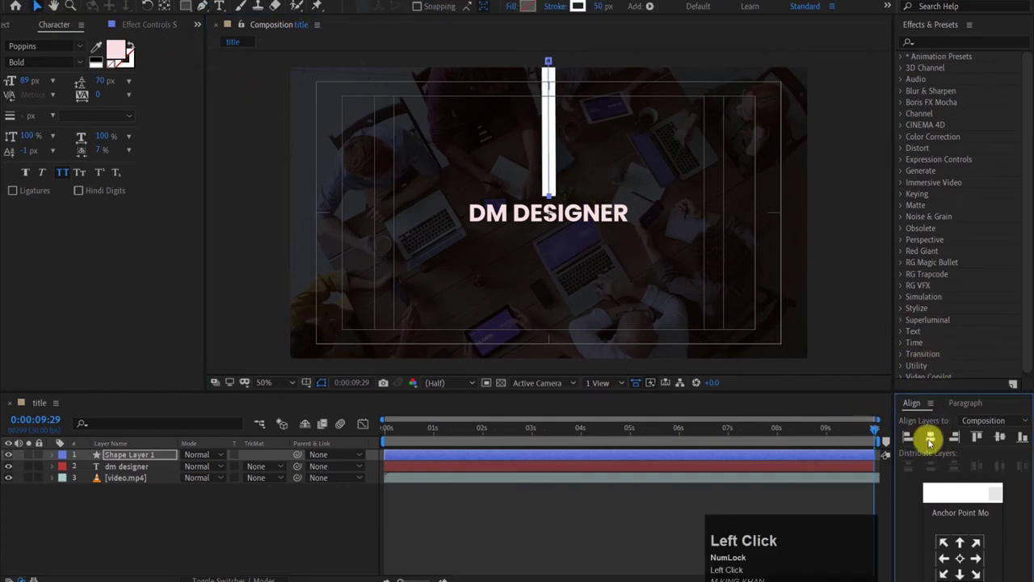
pyautogui.moveTo(54, 456); pyautogui.dragTo(55, 457)
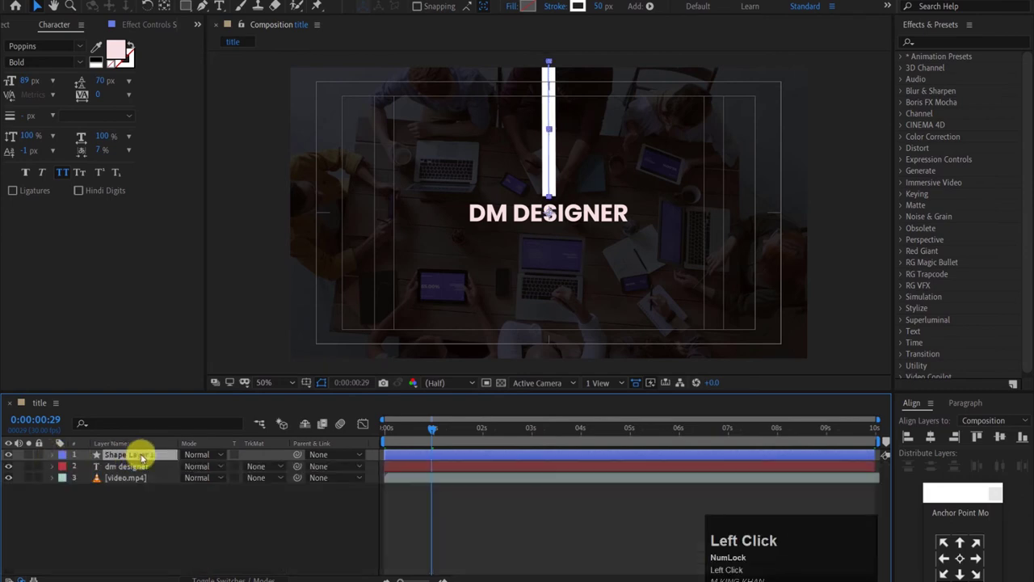
# Duplicate the line layer and expand Contents > Shape 1 > Trim Paths 1.
pyautogui.press('ctrl+d')
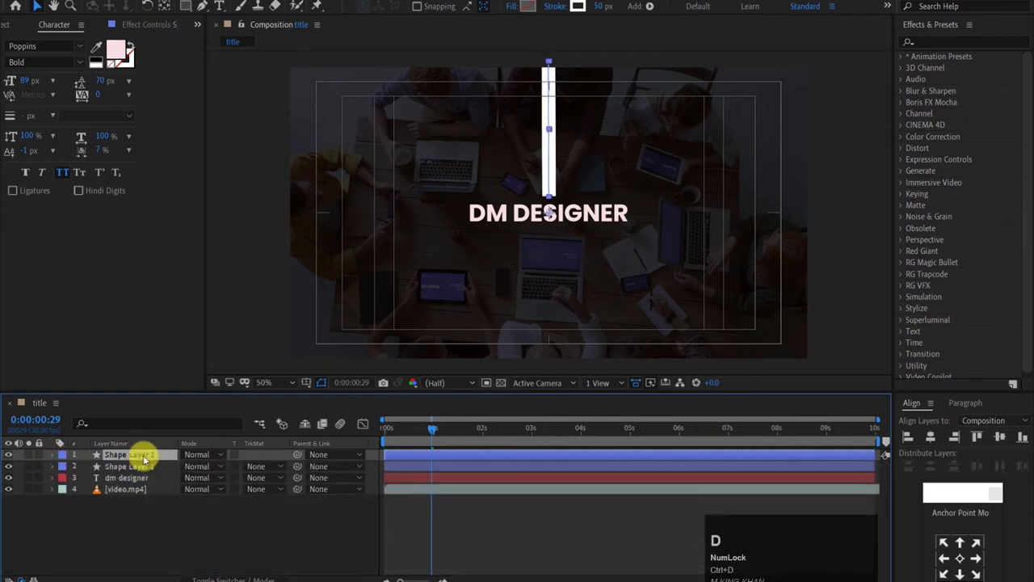
pyautogui.click(55, 463)
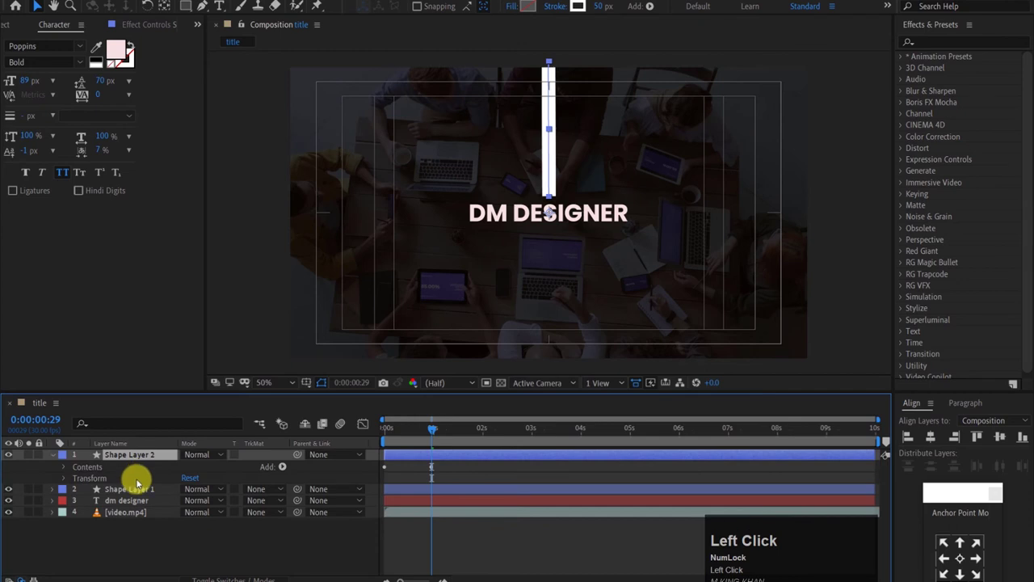
pyautogui.click(67, 470)
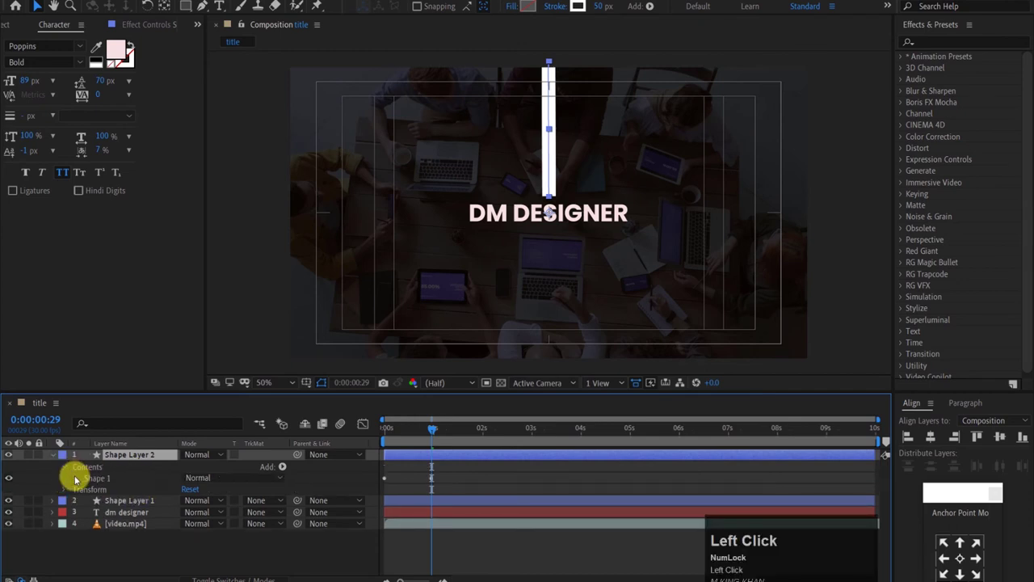
pyautogui.click(79, 478)
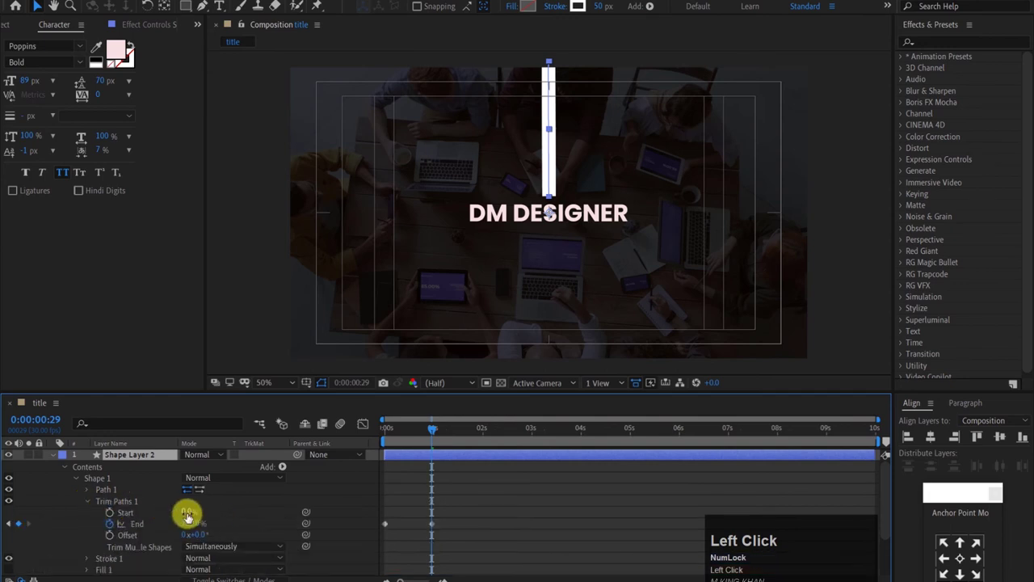
# Set the trim Start to 90% leaving a short stub above the title, and scrub to check it.
pyautogui.moveTo(190, 516); pyautogui.dragTo(65, 507)
pyautogui.scroll(-3)
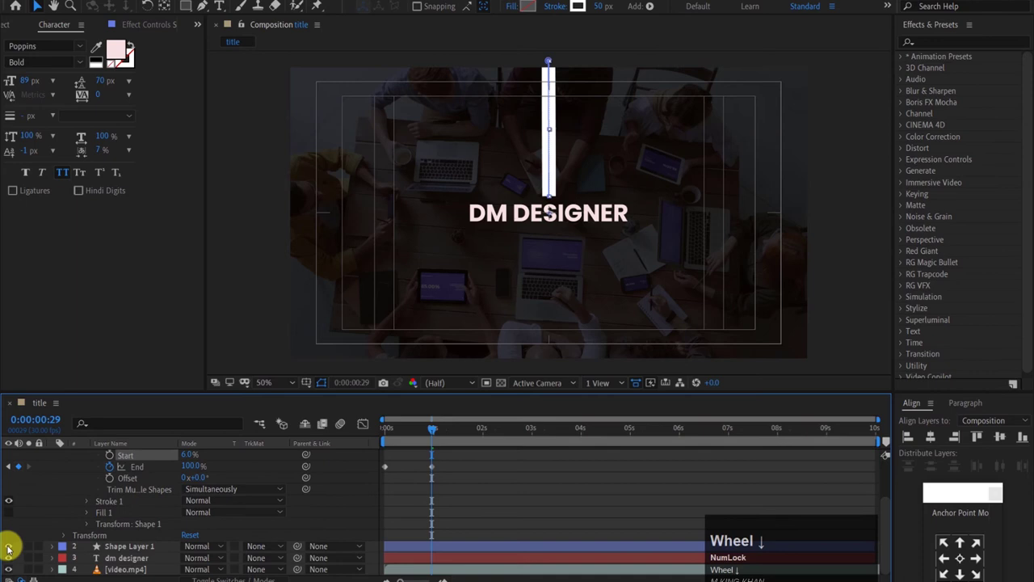
pyautogui.click(192, 483)
pyautogui.moveTo(185, 459); pyautogui.dragTo(190, 461)
pyautogui.write('90')
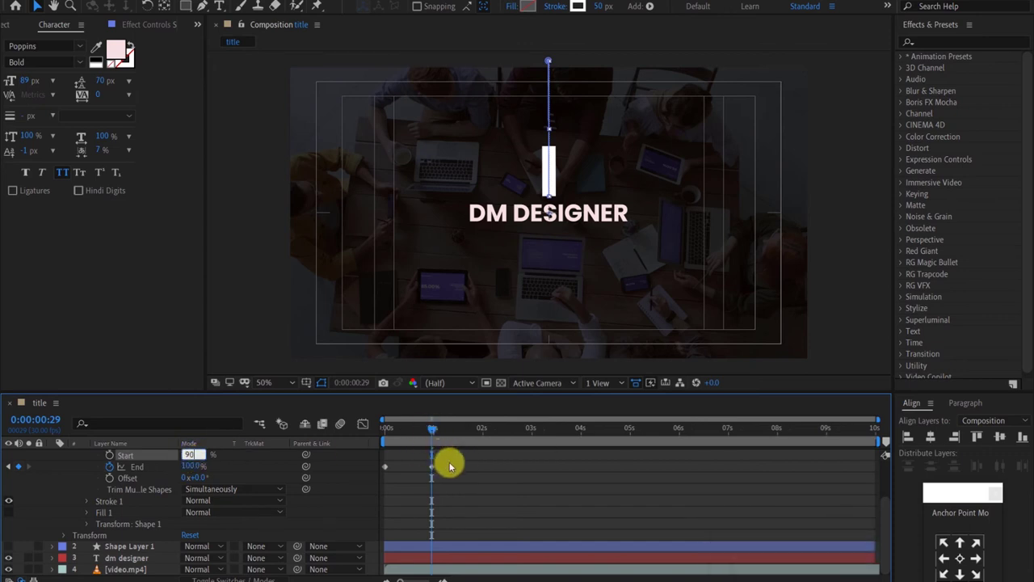
pyautogui.moveTo(453, 465); pyautogui.dragTo(424, 454)
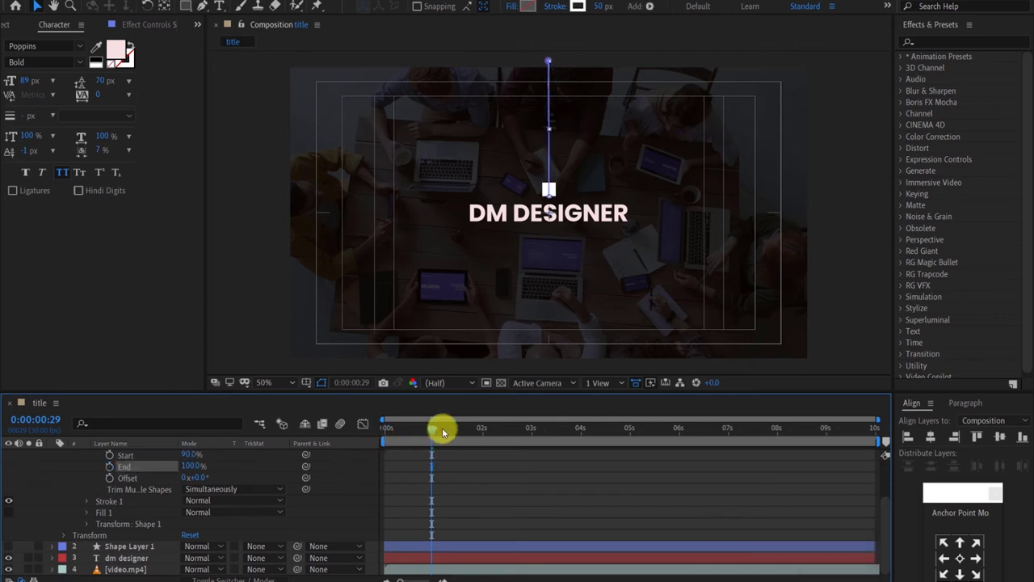
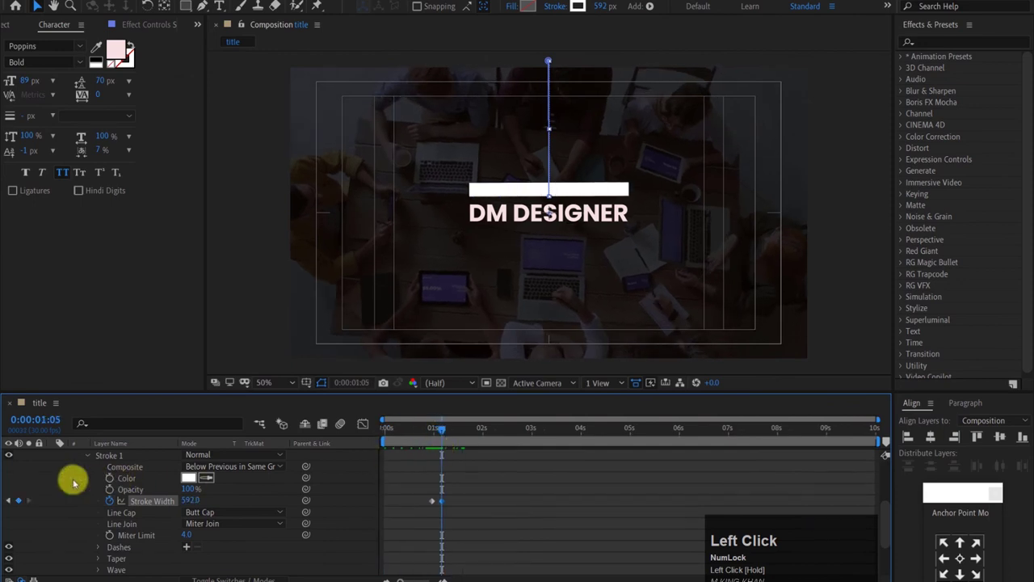
# Keyframe Stroke 1's Stroke Width from 50 px to 592 px so the line end becomes a bar.
pyautogui.scroll(3)
pyautogui.scroll(-3)
pyautogui.moveTo(11, 547); pyautogui.dragTo(392, 508)
pyautogui.scroll(3)
pyautogui.scroll(-3)
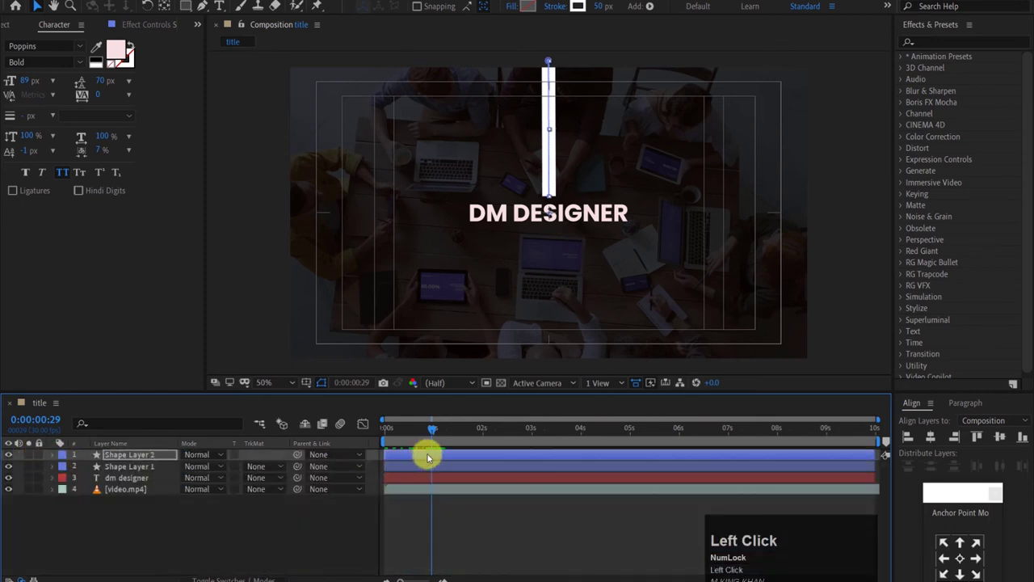
# Shift Shape Layer 2's bar so the second line starts around the one-second mark.
pyautogui.click(430, 458)
pyautogui.press('alt+[')
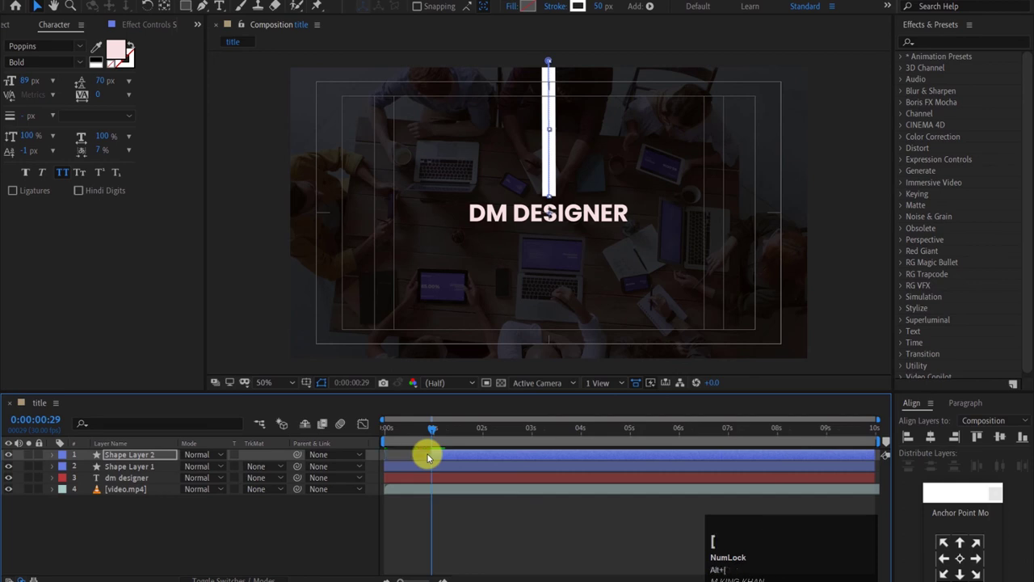
pyautogui.moveTo(404, 437); pyautogui.dragTo(447, 466)
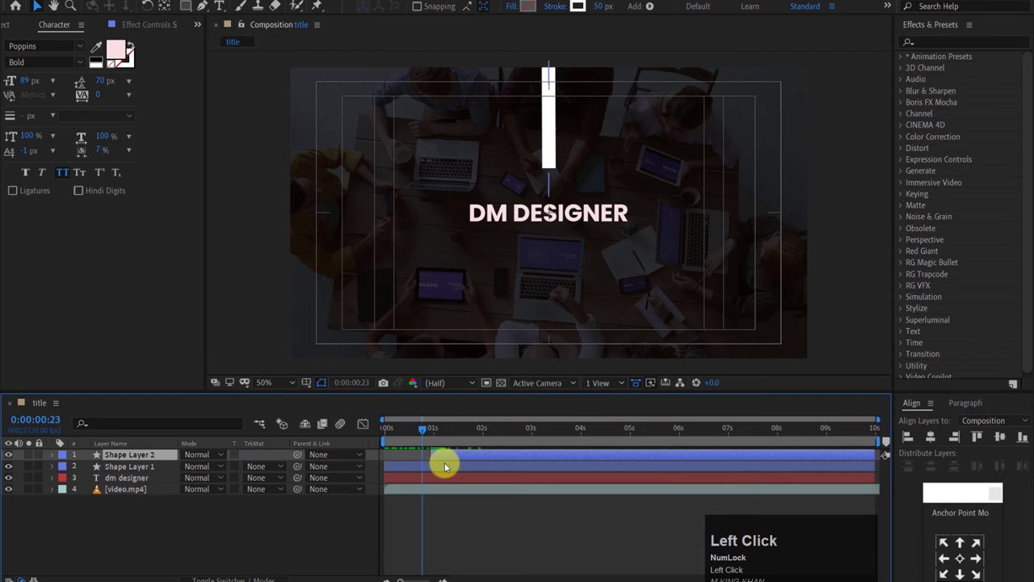
pyautogui.press('u')
pyautogui.moveTo(463, 471); pyautogui.dragTo(435, 494)
# Select both line layers, end the work area with N, preview, and reveal the title's Position.
pyautogui.rightClick(435, 494)
pyautogui.click(588, 523)
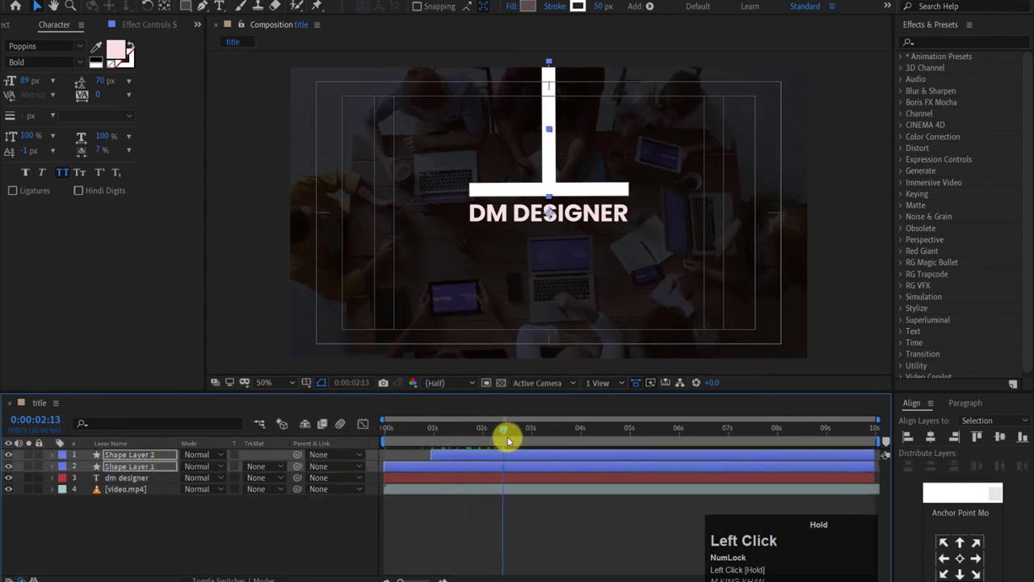
pyautogui.press('n')
pyautogui.press('space')
pyautogui.press('space')
pyautogui.press('space')
pyautogui.press('p')
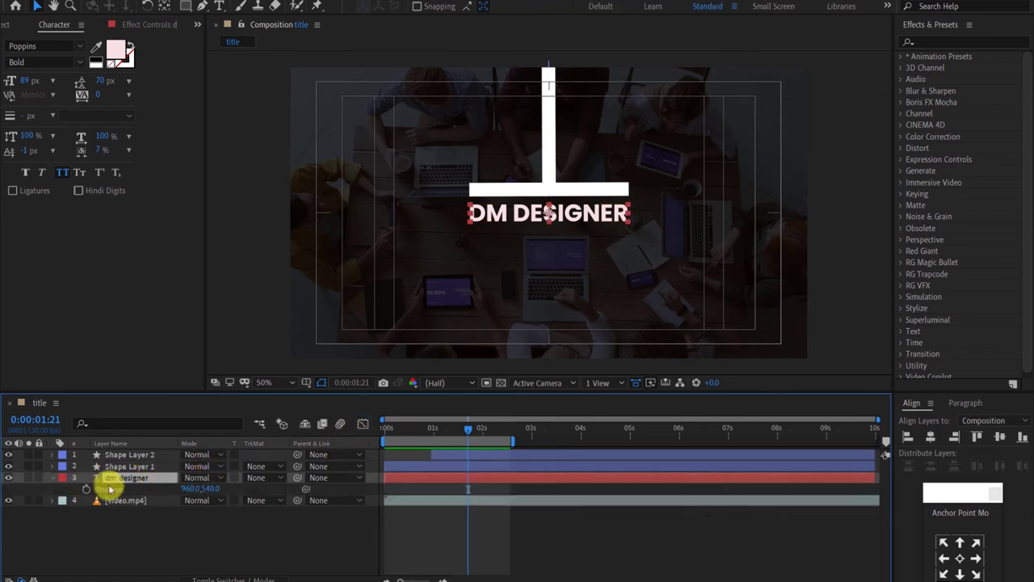
# Keyframe the title's Position raised under the bar so it slides down into place.
pyautogui.moveTo(88, 493); pyautogui.dragTo(57, 477)
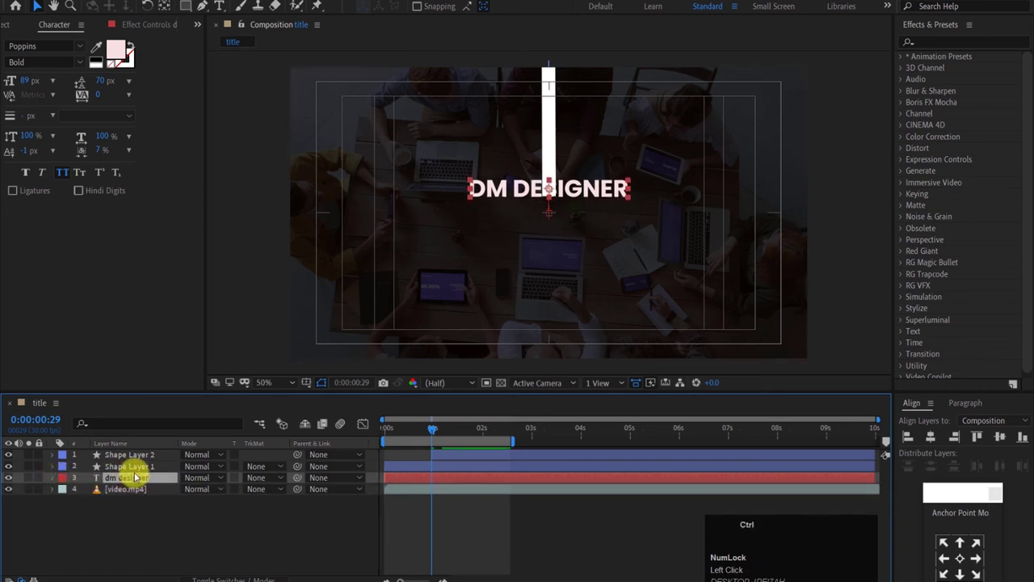
pyautogui.press('p')
pyautogui.click(462, 491)
pyautogui.rightClick(444, 492)
pyautogui.click(520, 472)
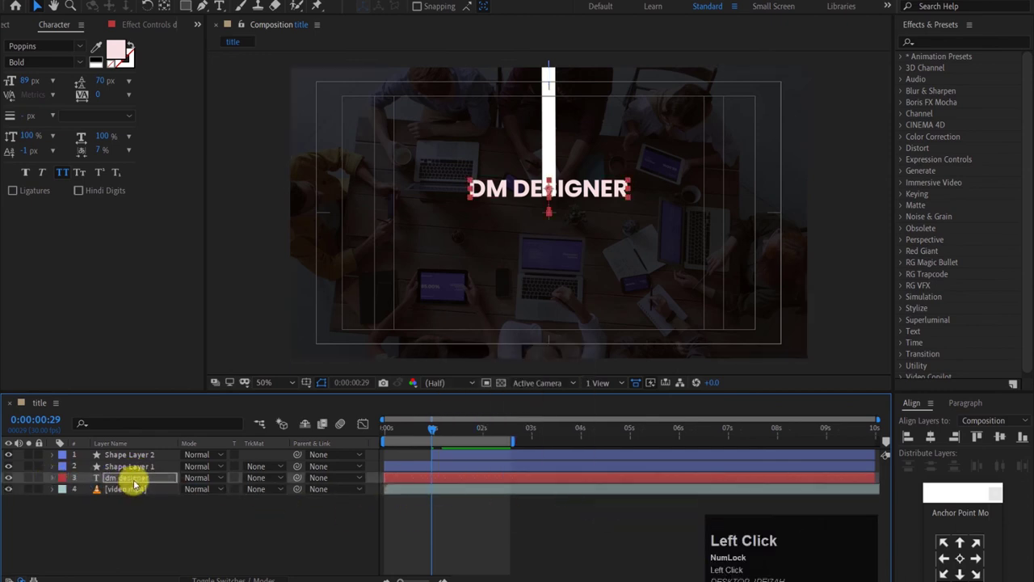
# Pre-compose the DM DESIGNER layer into its own composition named 'text'.
pyautogui.press('ctrl+shift+d')
pyautogui.click(135, 479)
pyautogui.press('c')
pyautogui.write('text')
pyautogui.press('Return')
# Scrub back and play to check the title sliding out from under the bar.
pyautogui.moveTo(441, 432); pyautogui.dragTo(410, 433)
pyautogui.press('space')
pyautogui.press('space')
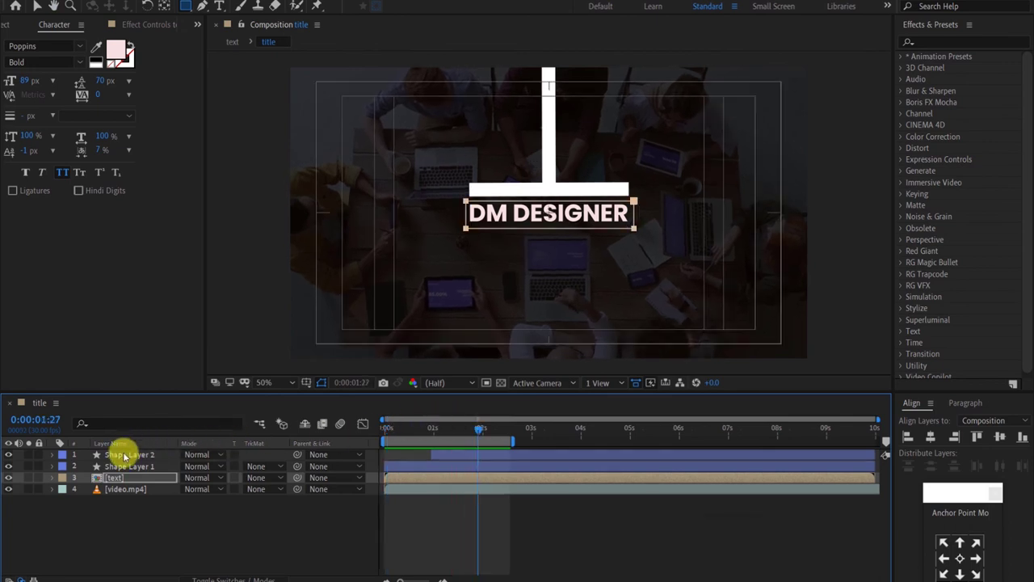
# Precompose both line shape layers into a composition named 'stroke'.
pyautogui.click(127, 454)
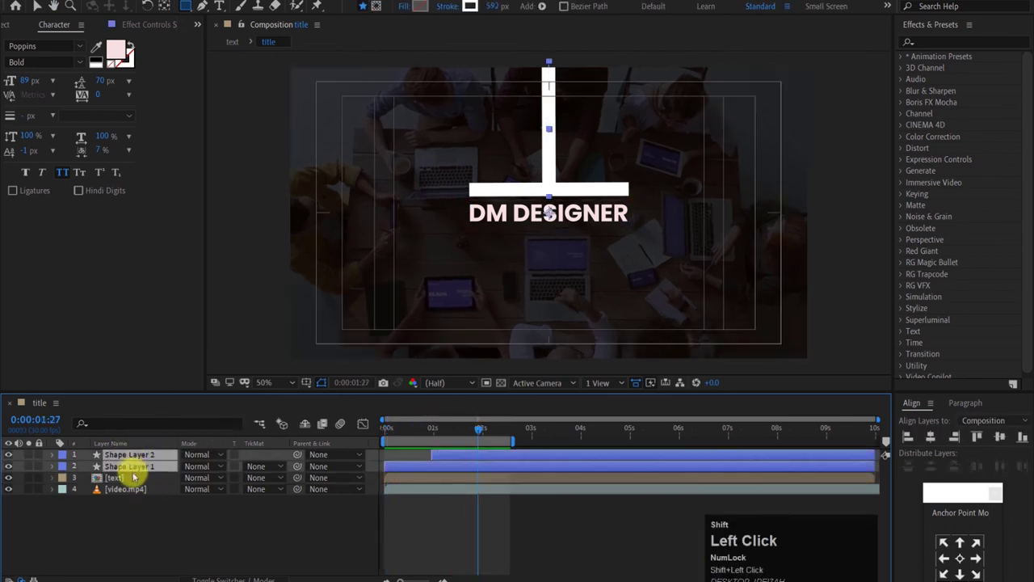
pyautogui.press('ctrl+shift+c')
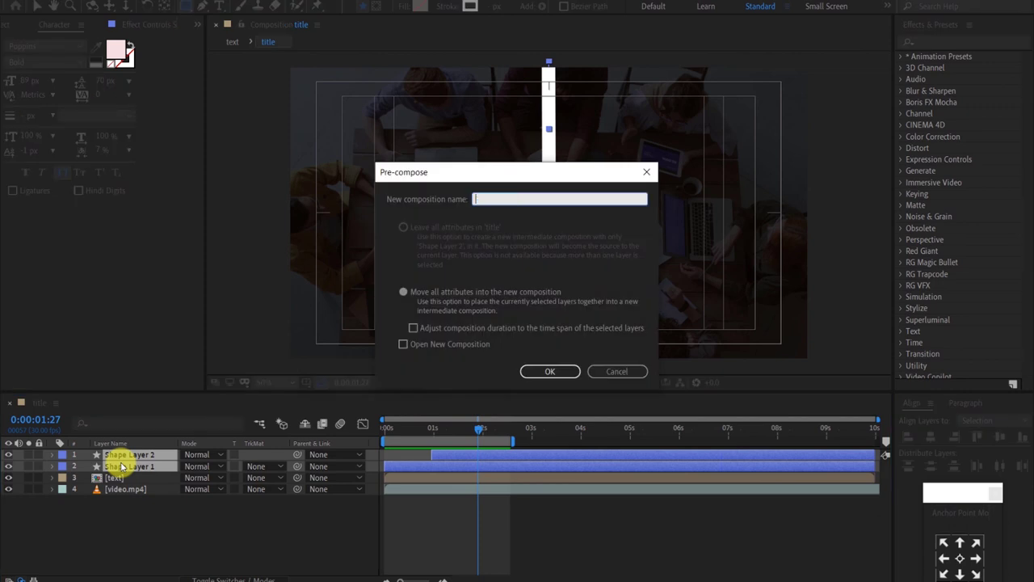
pyautogui.press('s')
pyautogui.write('troke')
pyautogui.press('Return')
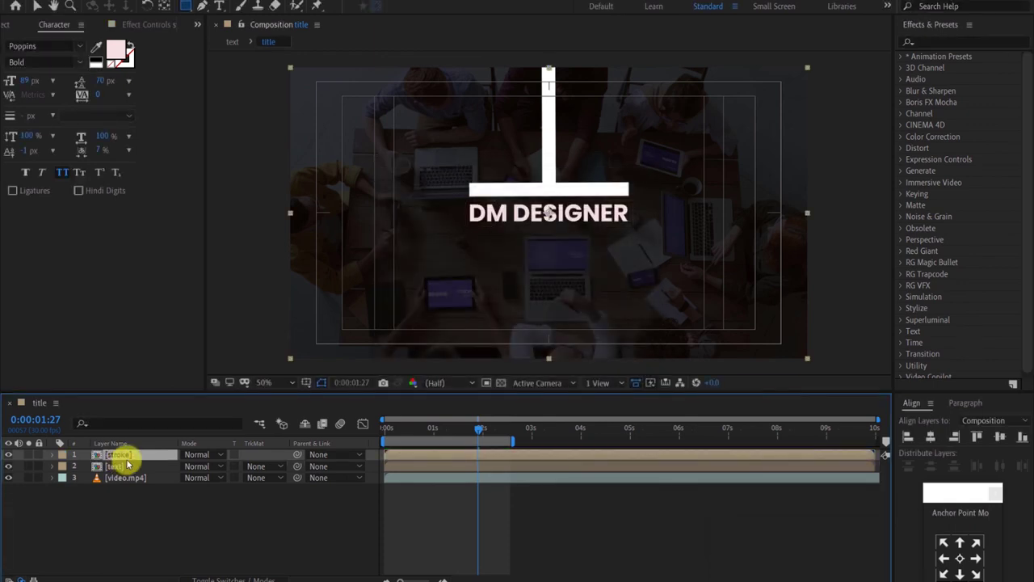
# Duplicate the stroke layer, rotate the copy 180° to frame the title from below, and play from the start.
pyautogui.press('d')
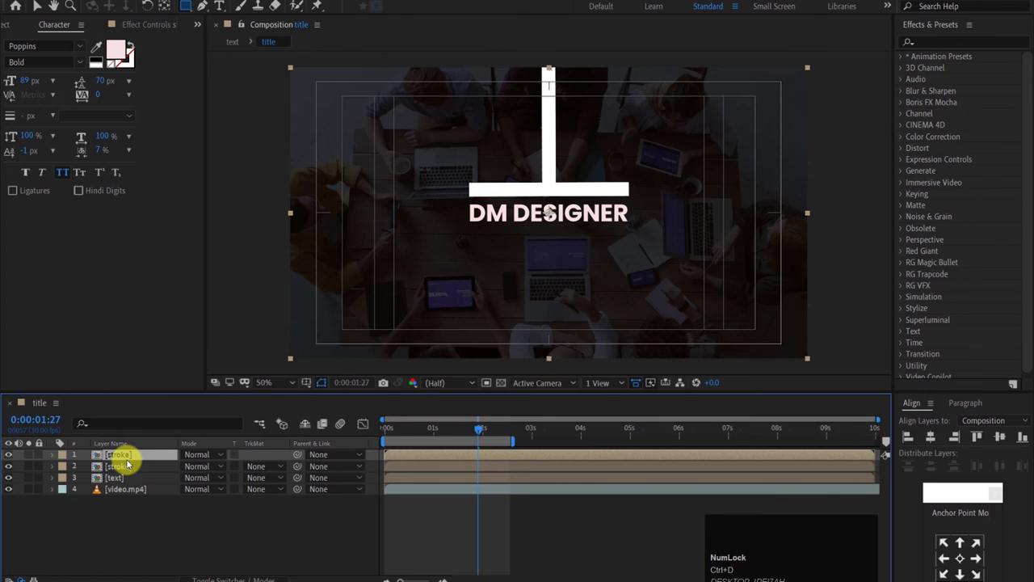
pyautogui.press('r')
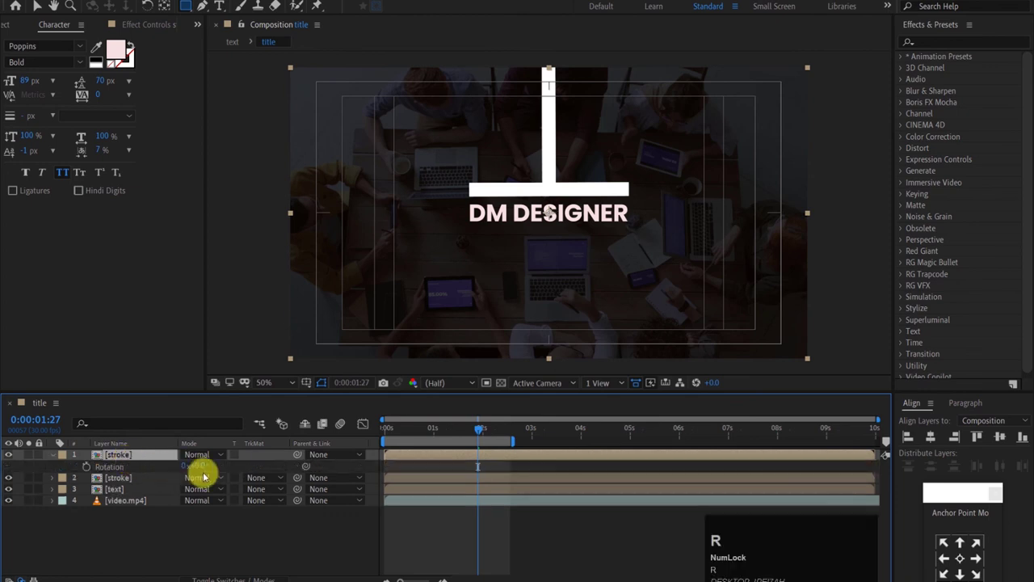
pyautogui.write('18')
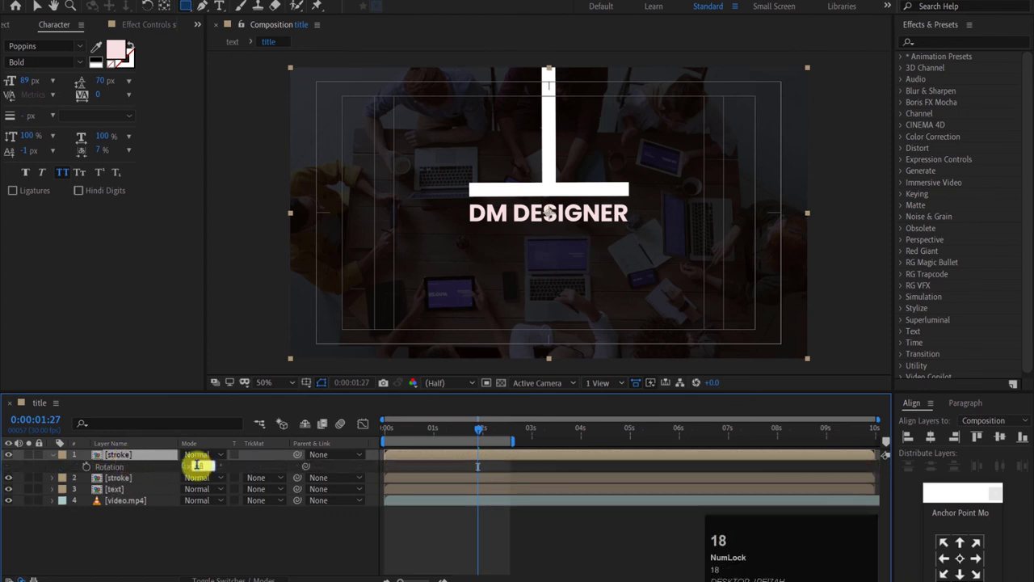
pyautogui.press('0')
pyautogui.click(191, 525)
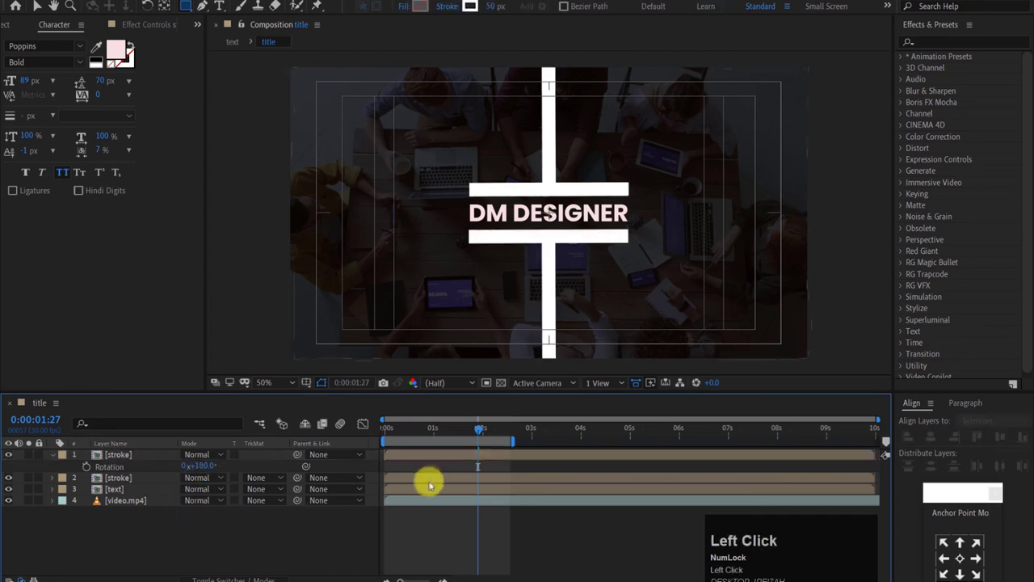
pyautogui.press('space')
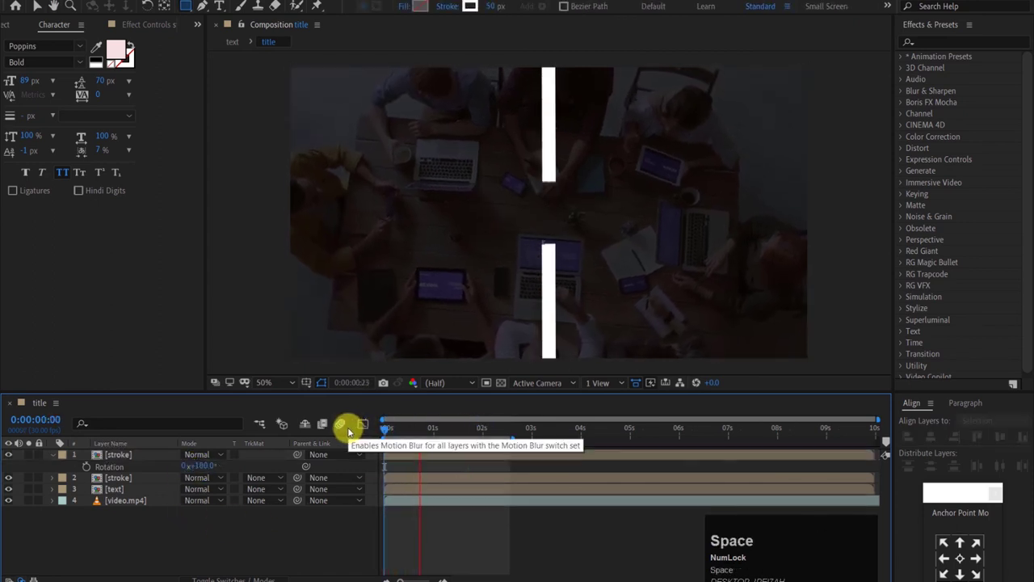